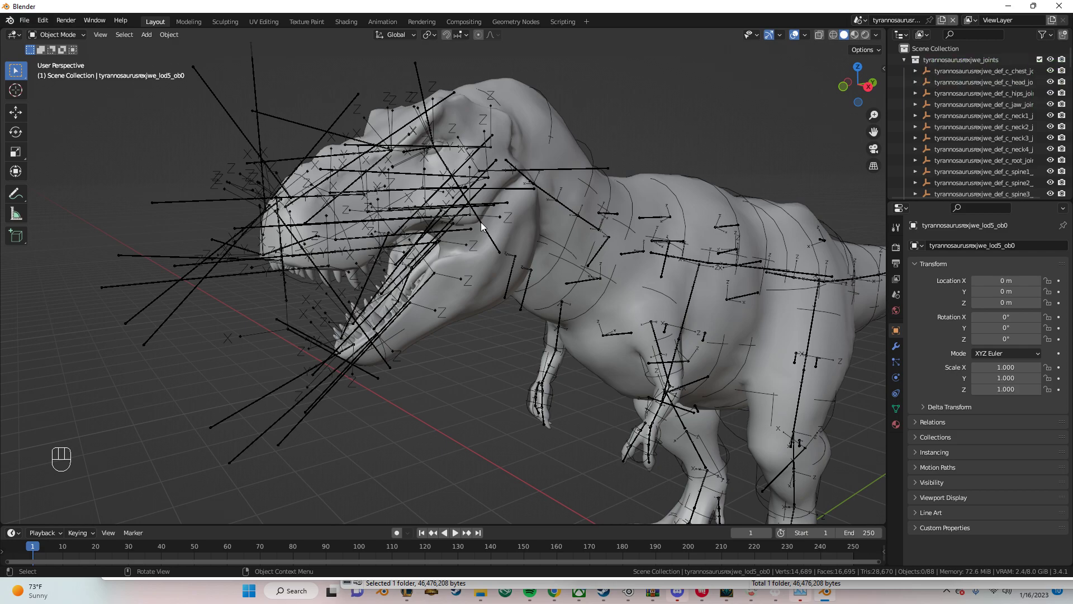
Step: Orbit around the T. rex to inspect the head, body from above, torso and legs
drag(489, 234, 487, 254)
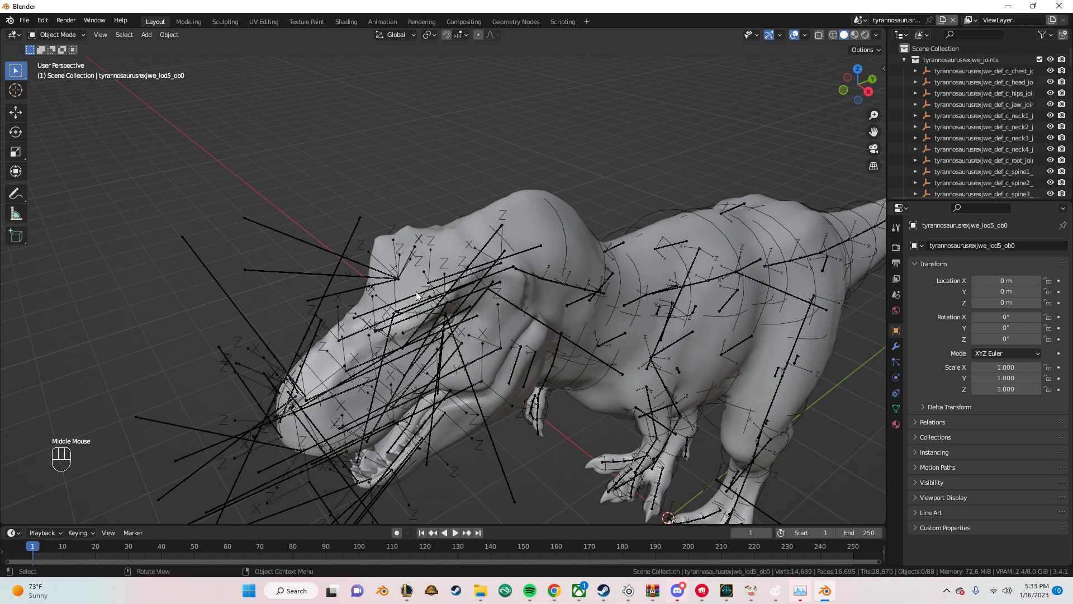
drag(454, 302, 441, 271)
drag(547, 252, 486, 235)
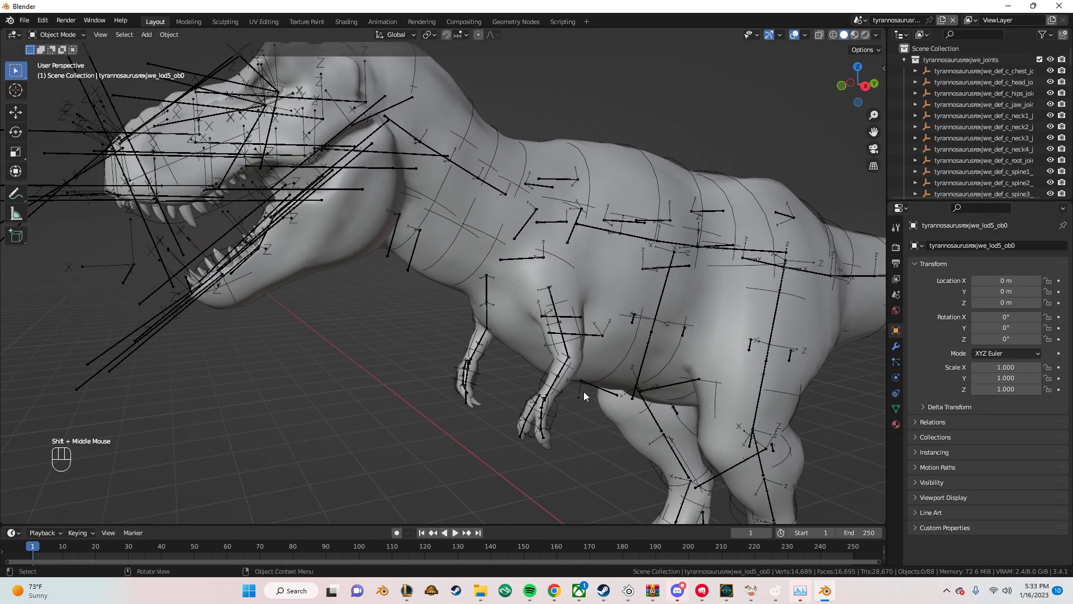
middle_click(469, 313)
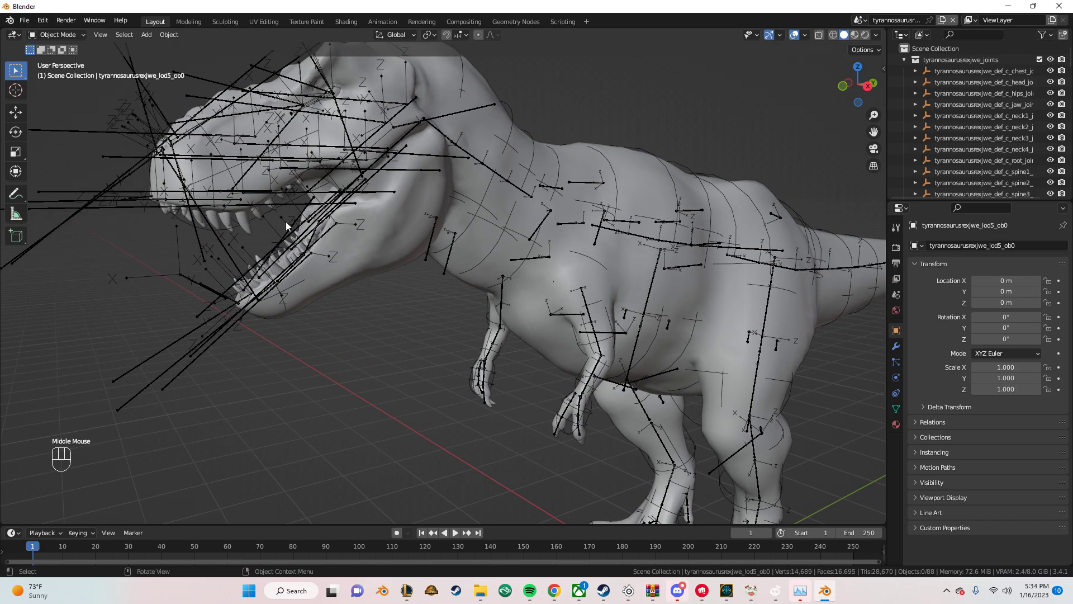
drag(42, 22, 200, 102)
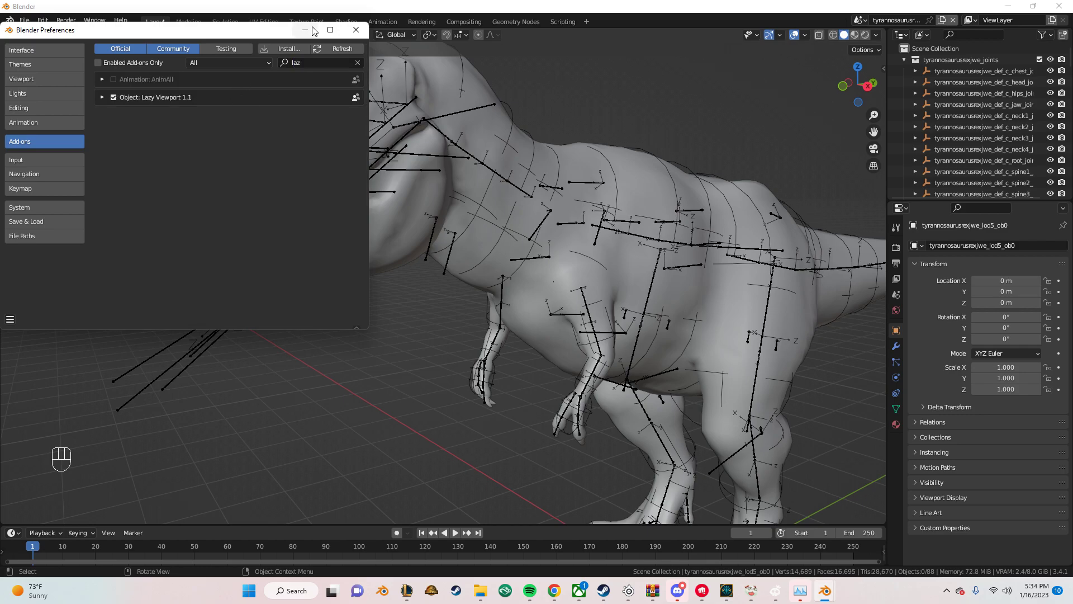
Step: Close Preferences and make the LOD0 mesh the active object with the Move tool
click(405, 203)
scroll(down, 3)
key(g)
drag(599, 496, 572, 422)
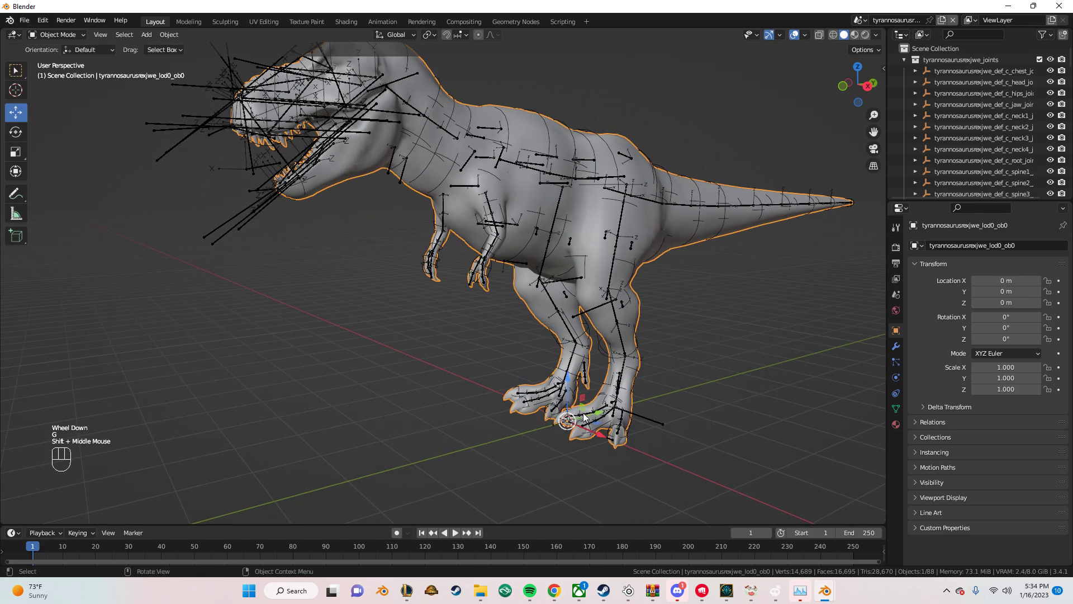
click(353, 330)
Step: Orbit in from the whole model toward the head to inspect the skull and neck
drag(239, 295, 336, 407)
scroll(up, 3)
drag(407, 271, 390, 312)
drag(330, 342, 304, 307)
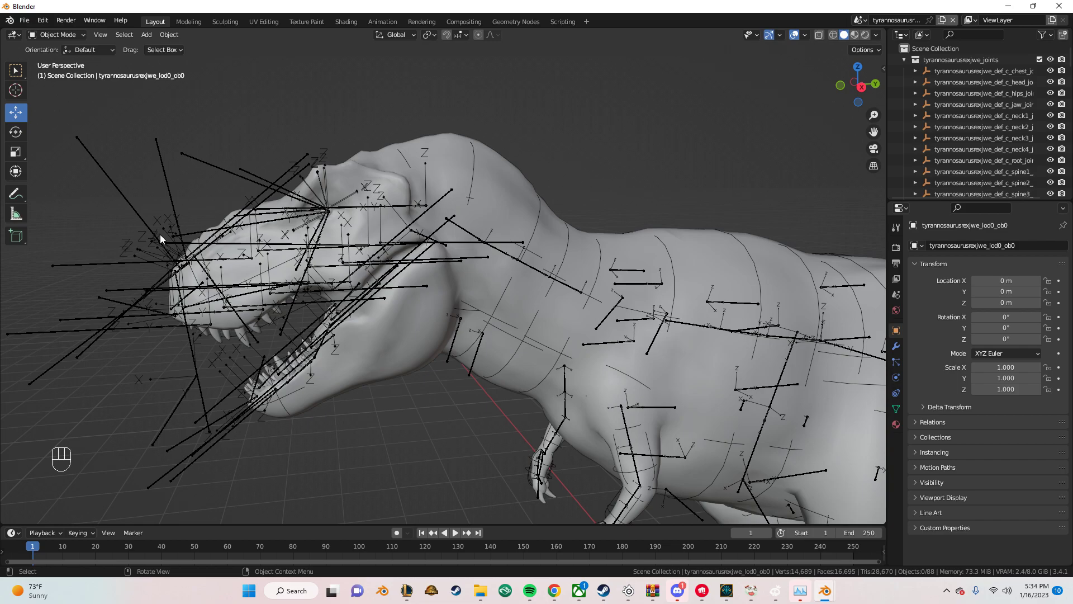
drag(202, 249, 215, 251)
scroll(up, 3)
scroll(down, 3)
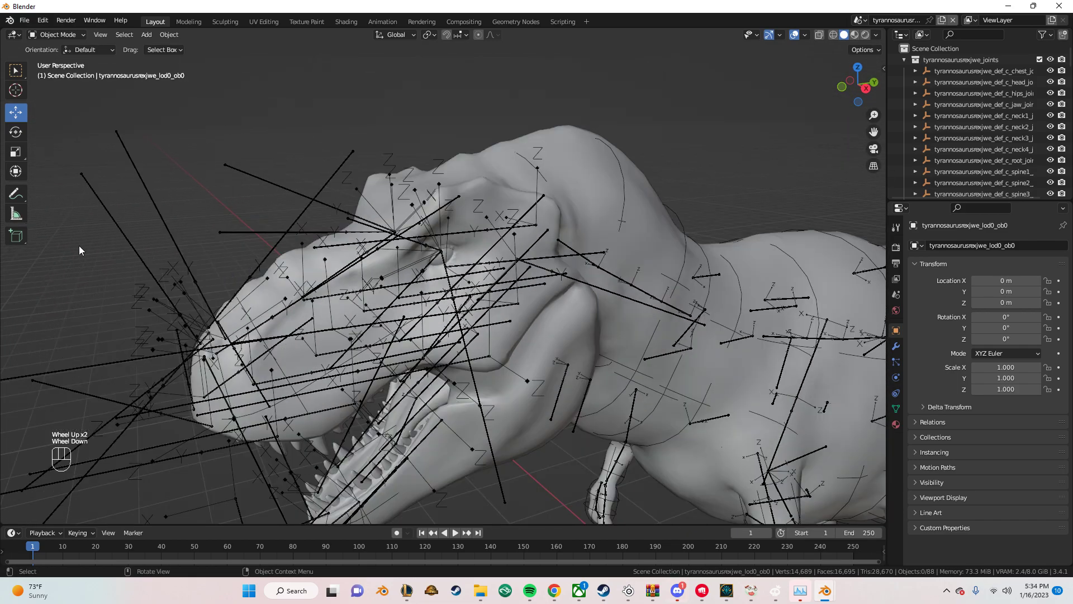
drag(575, 221, 546, 209)
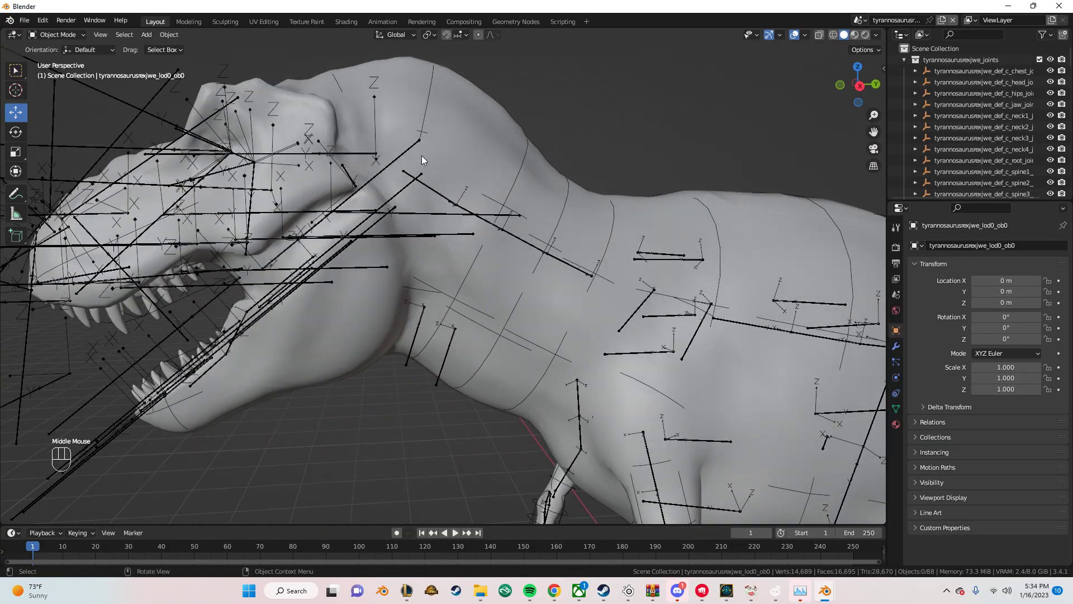
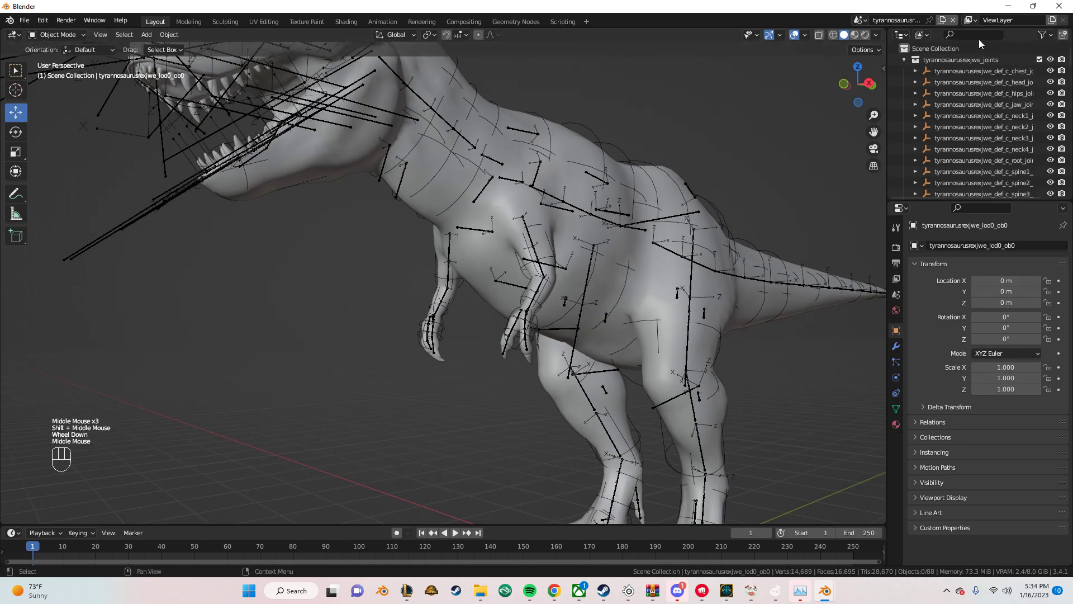
Step: Check the scene list and reframe the view around the neck
click(864, 25)
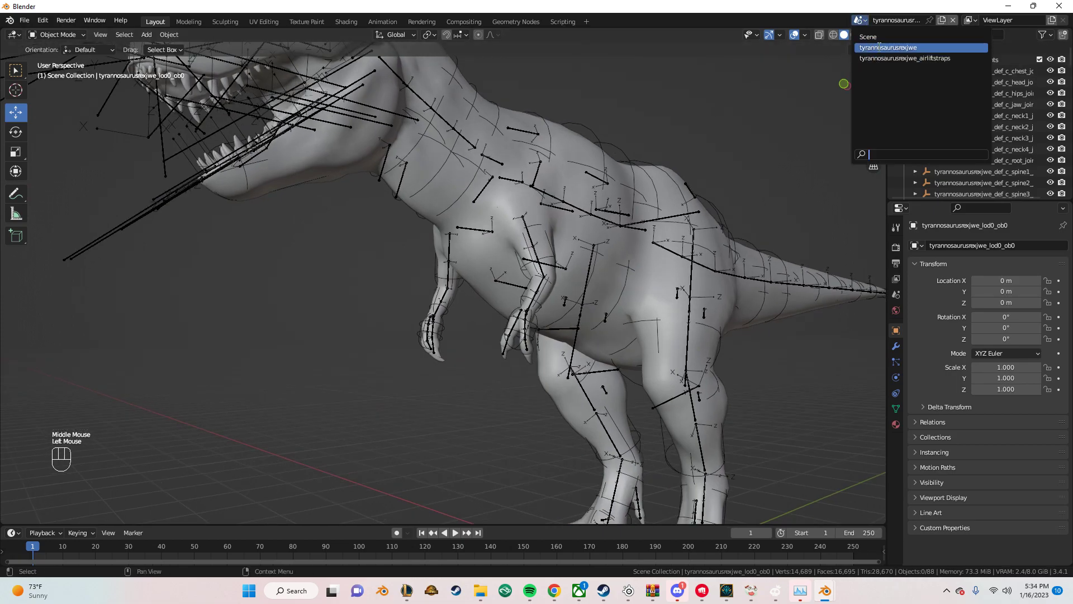
drag(489, 219, 454, 236)
drag(326, 169, 500, 250)
scroll(up, 3)
middle_click(436, 245)
scroll(up, 3)
drag(661, 324, 406, 348)
Step: Pick through the viewport joints and select the neck4 joint physics object
click(332, 127)
scroll(down, 3)
drag(352, 229, 430, 209)
click(508, 129)
click(504, 129)
click(507, 126)
double_click(507, 126)
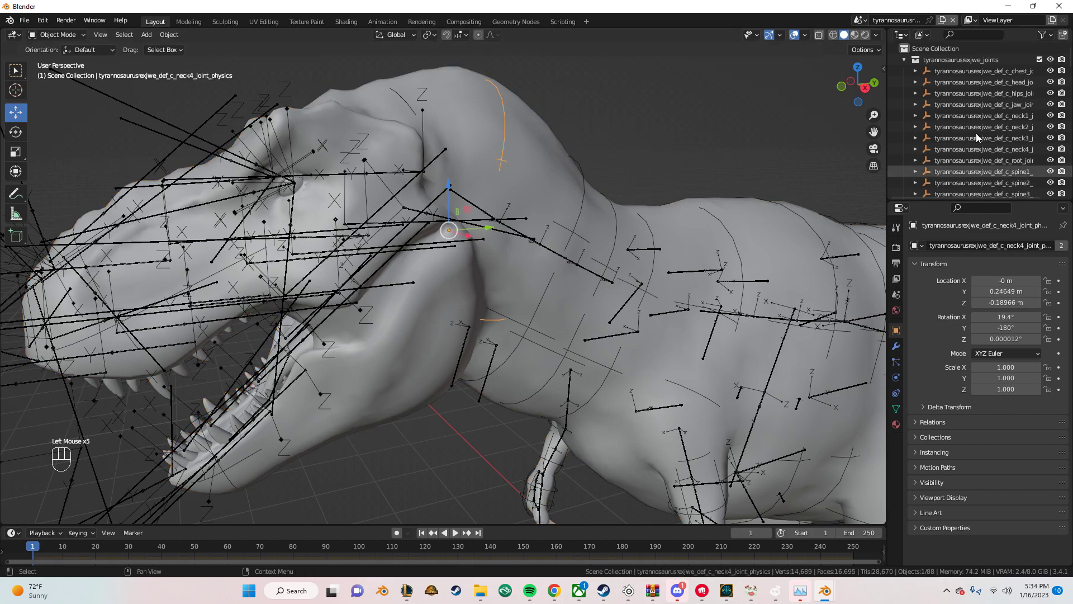
Step: Collapse the joint and hitcheck collections and expand the LOD0–LOD5 collections in the outliner
click(906, 62)
click(904, 74)
click(1053, 74)
click(1053, 62)
Step: Select the lod0_ob0 mesh and enter Edit Mode with all vertices selected
drag(551, 245, 477, 212)
scroll(down, 3)
scroll(down, 3)
click(406, 173)
drag(436, 188, 484, 224)
middle_click(130, 121)
key(Tab)
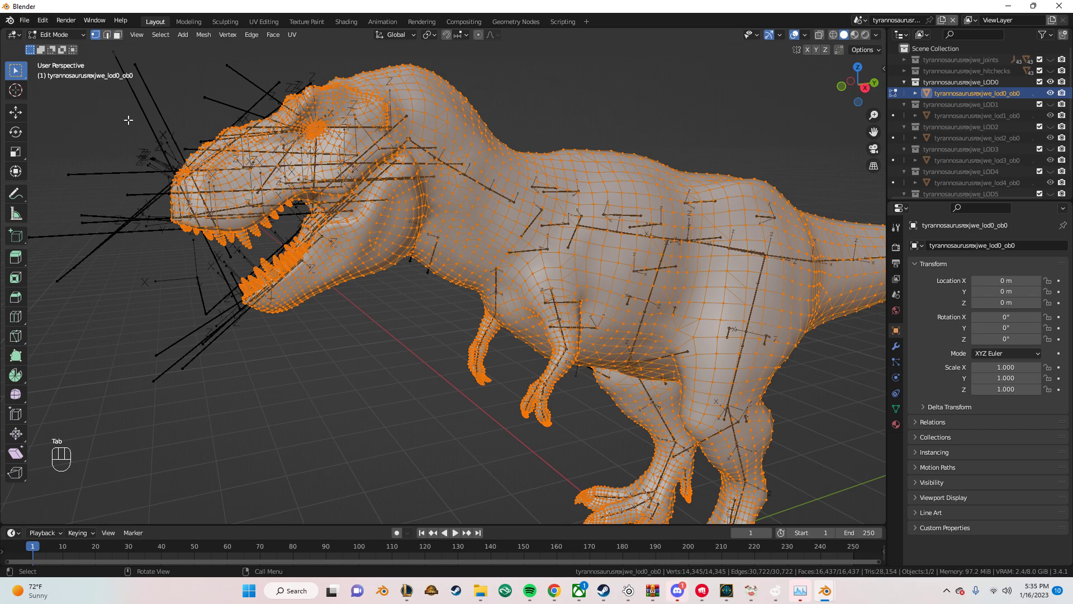
Step: Add an X-axis Mirror modifier with Merge to the LOD0 mesh and return to Edit Mode
drag(74, 40, 47, 40)
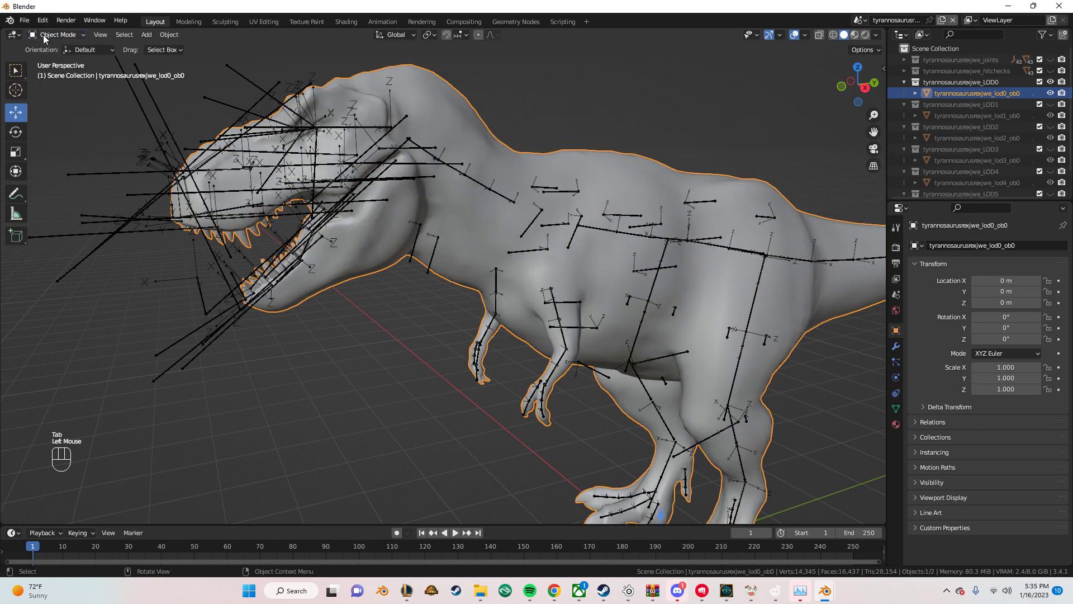
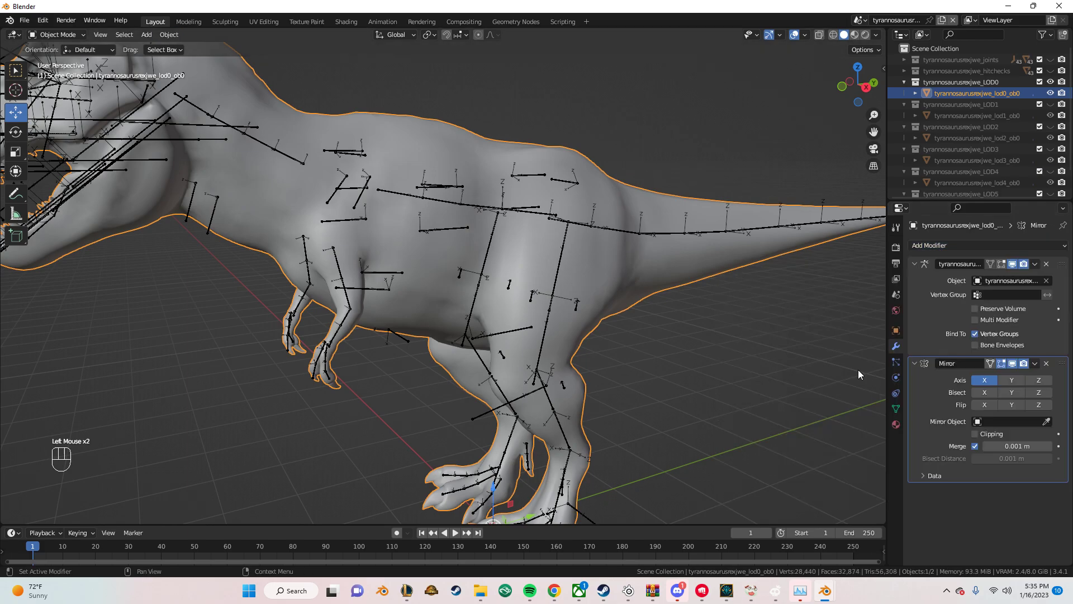
click(989, 393)
drag(427, 358, 523, 341)
click(1034, 367)
drag(399, 204, 442, 248)
drag(442, 250, 409, 255)
key(Tab)
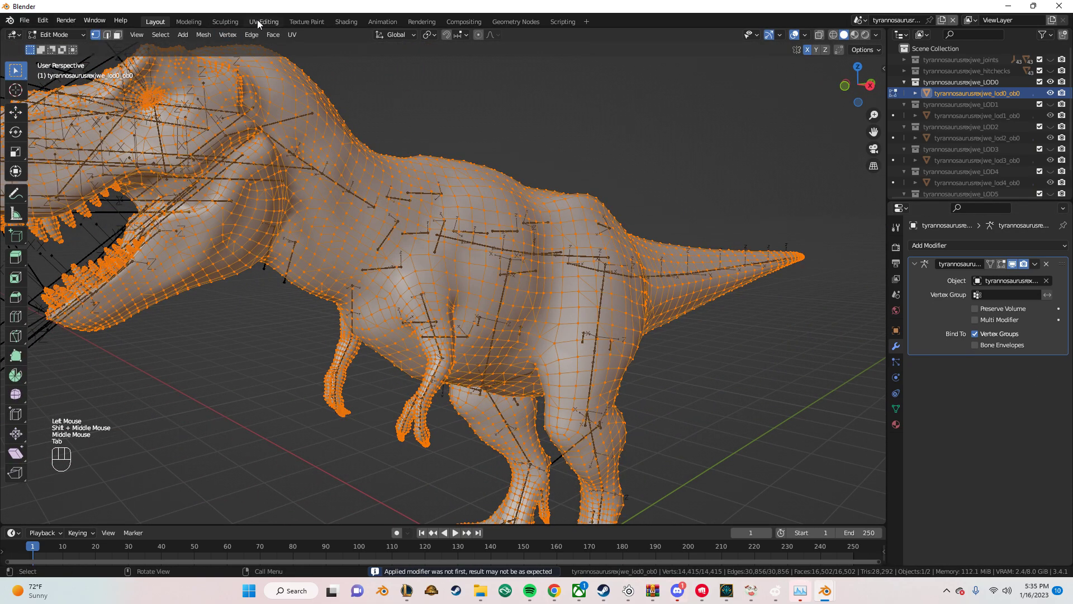
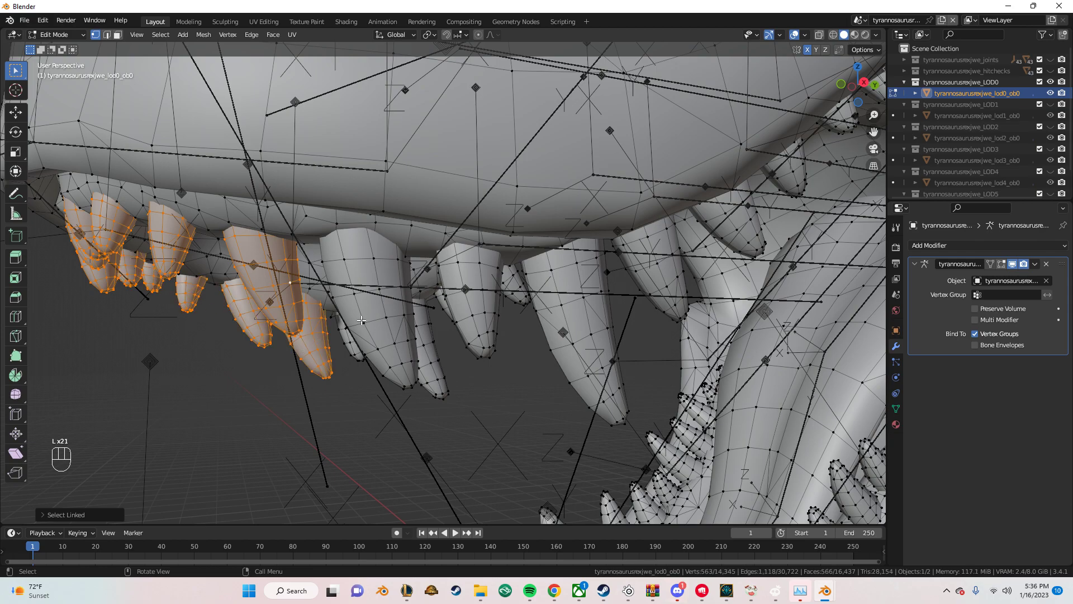
Step: Select the upper front teeth one by one along the jaw with Select Linked
drag(362, 318, 325, 313)
click(187, 268)
click(90, 147)
drag(201, 234, 226, 241)
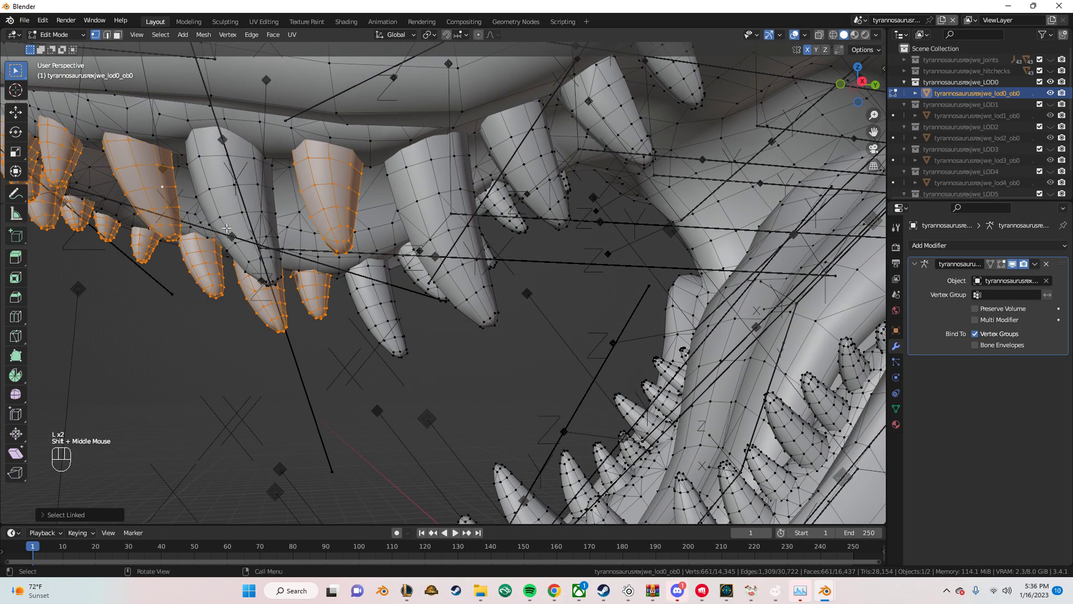
click(223, 200)
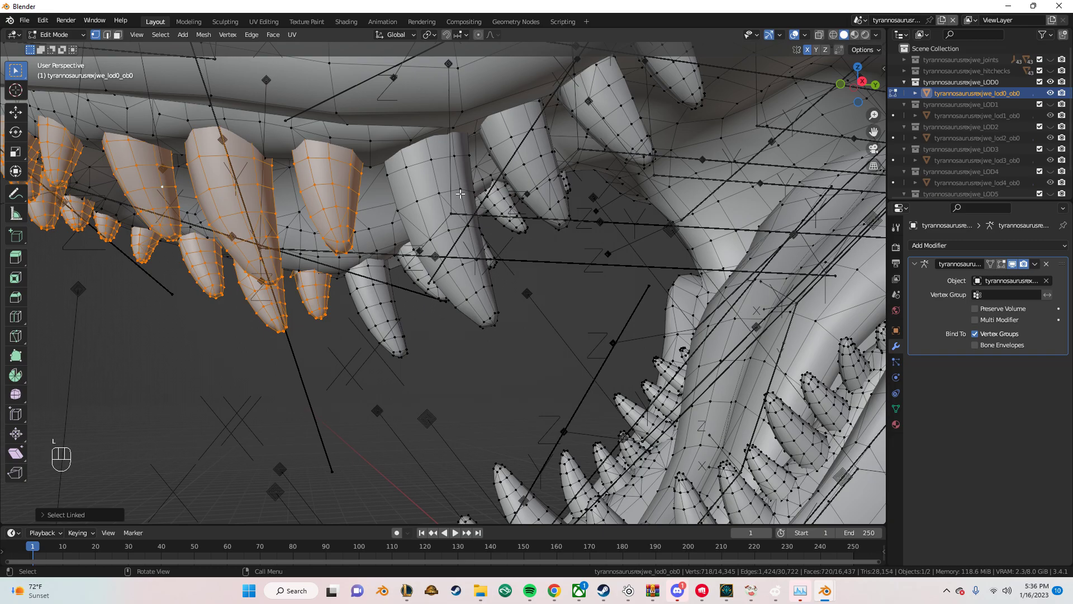
click(427, 216)
click(366, 307)
scroll(down, 3)
scroll(up, 3)
Step: Add the remaining teeth, test-move them with G, undo the move and deselect
click(421, 268)
click(531, 196)
click(508, 215)
middle_click(482, 262)
click(354, 246)
scroll(down, 3)
middle_click(340, 308)
key(g)
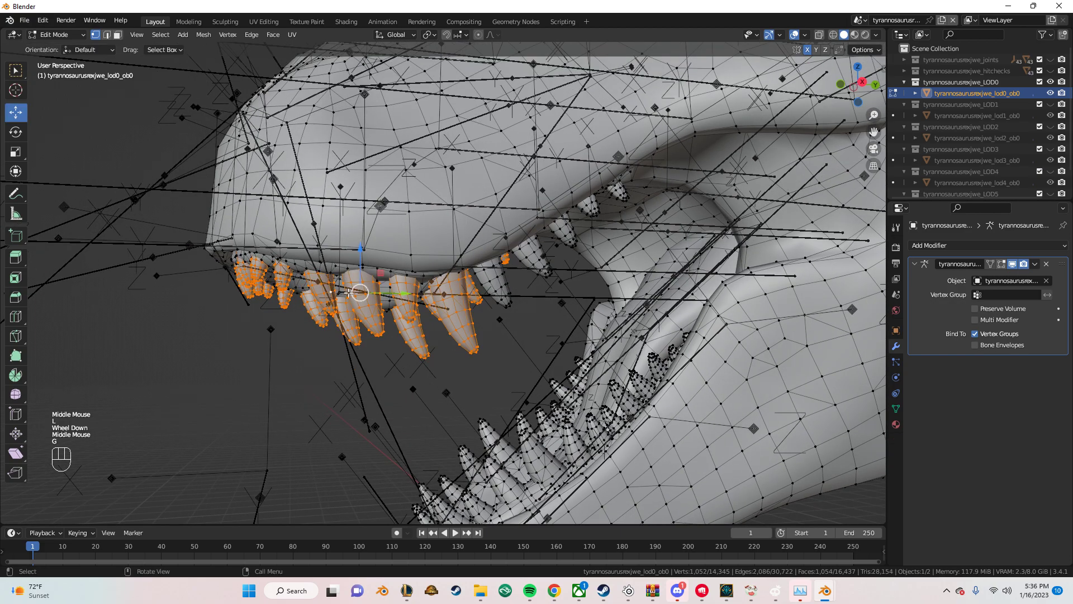
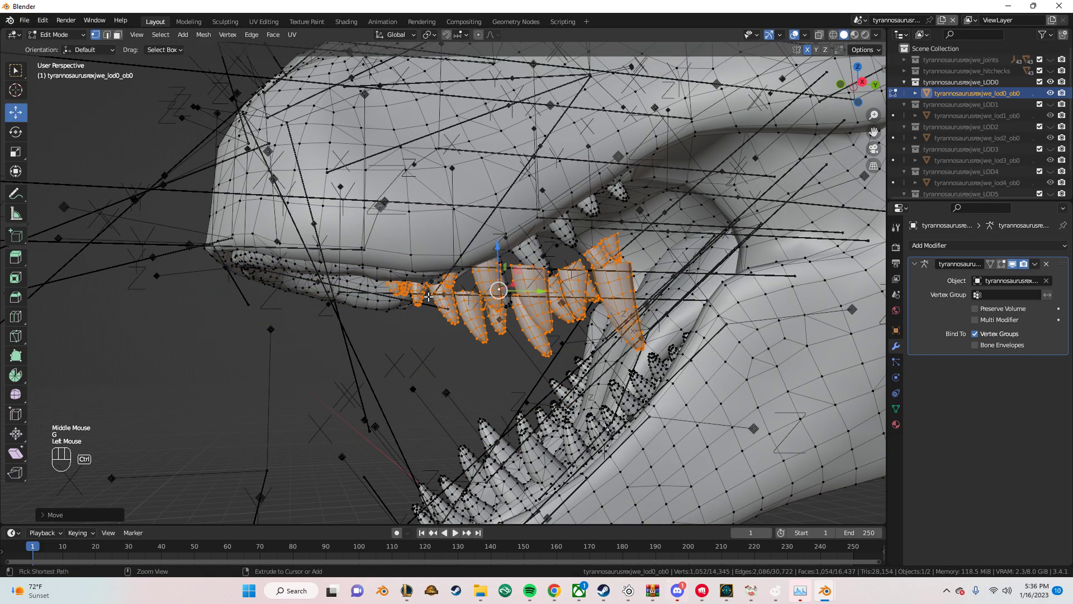
key(ctrl+z)
click(325, 374)
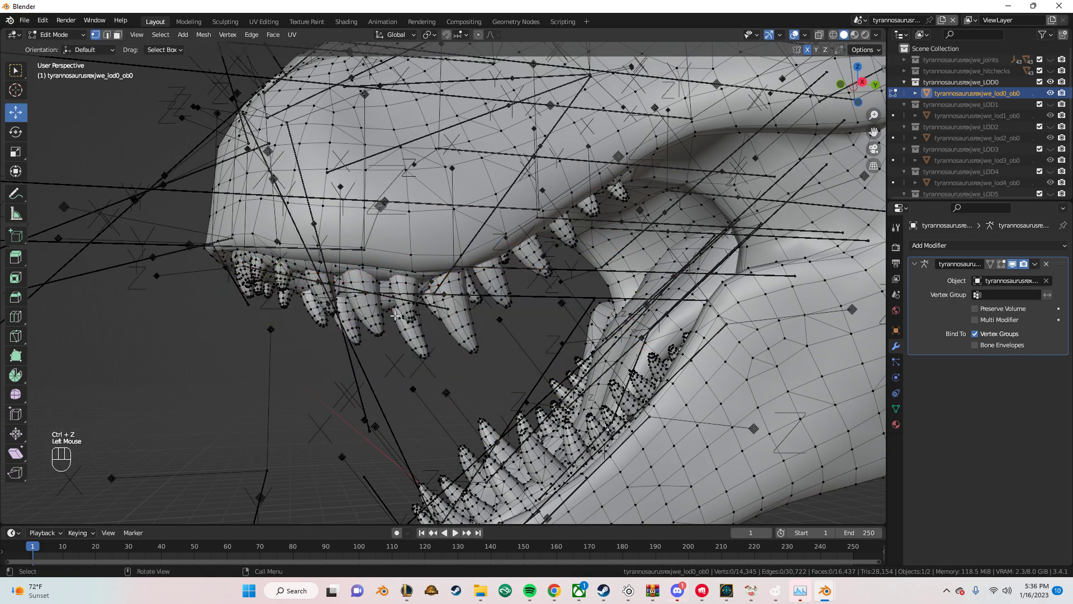
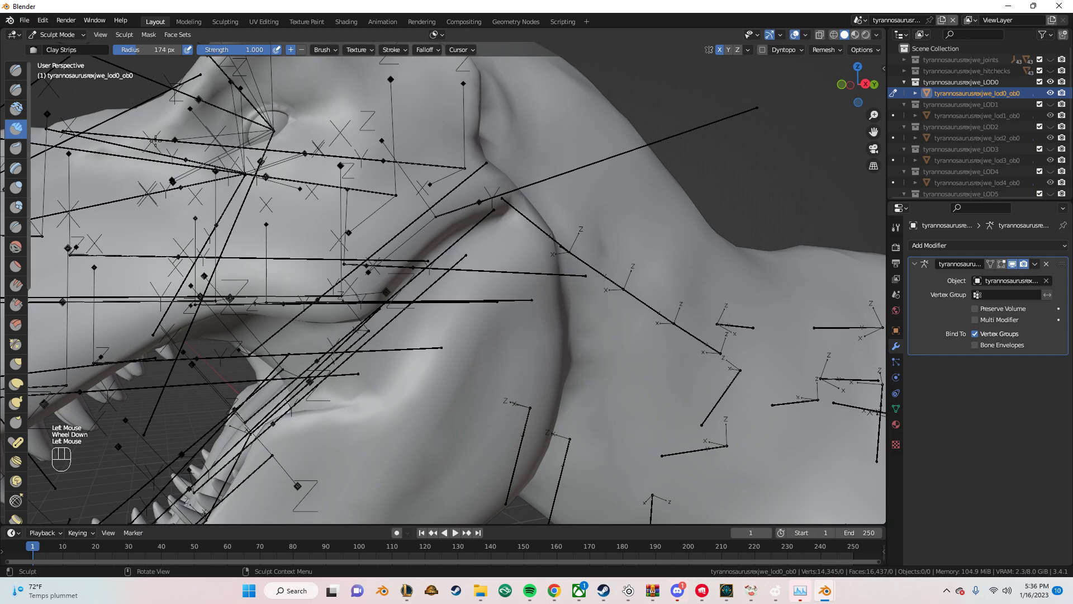
Step: Sculpt the top of the head and neck with the Clay brush and return to Object Mode
click(23, 108)
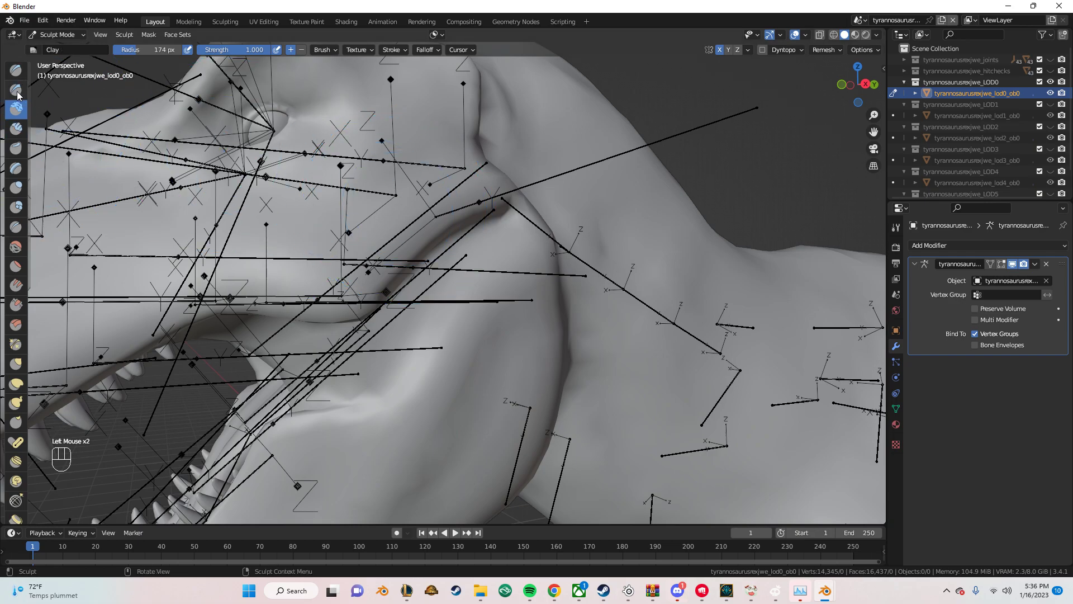
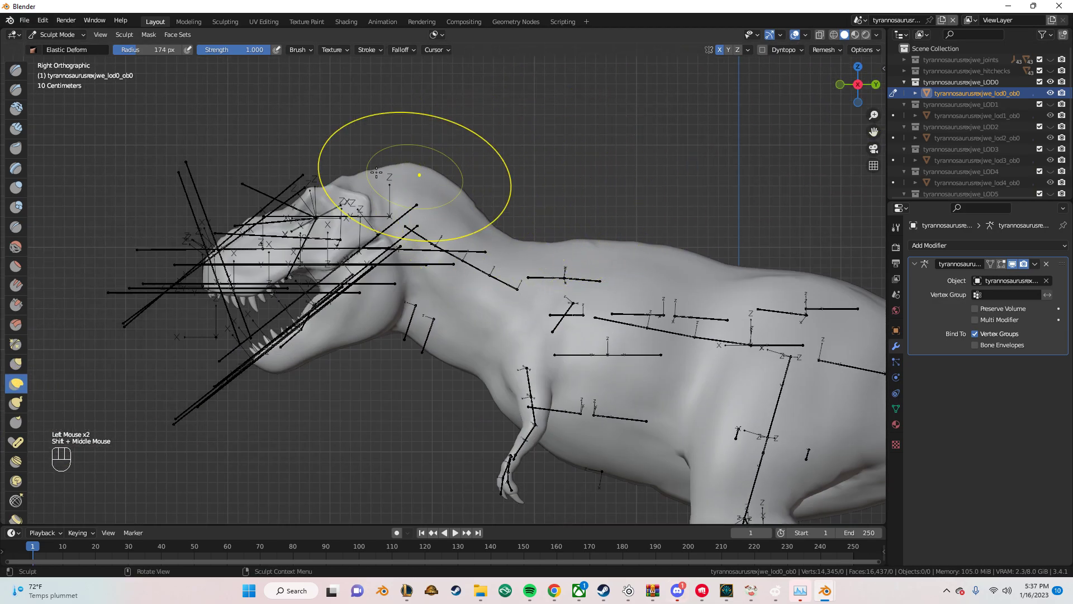
drag(75, 35, 74, 50)
click(202, 123)
drag(20, 20, 192, 135)
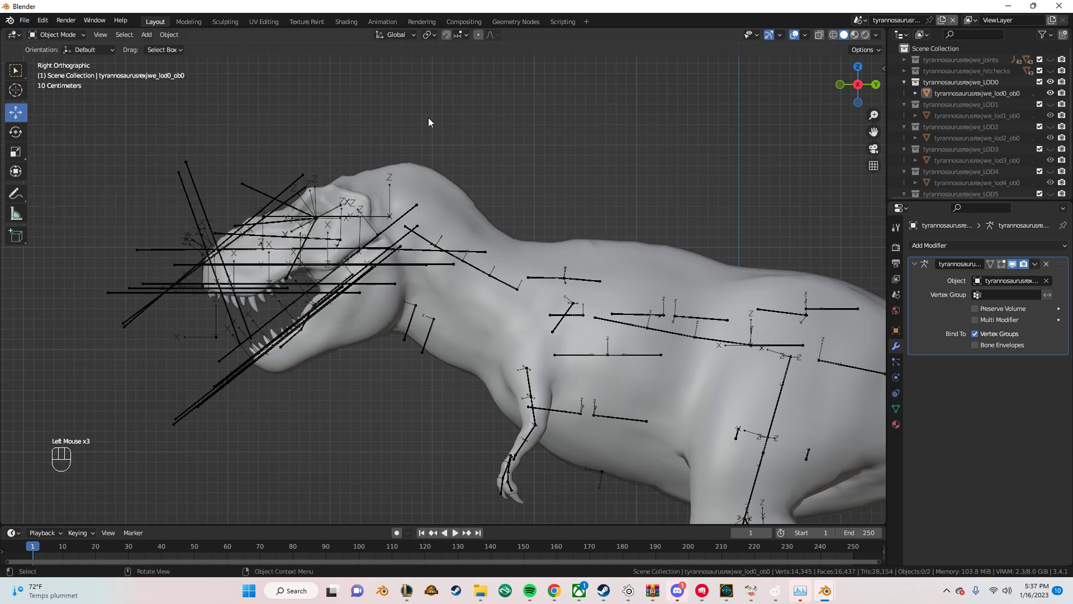
Step: Load the Tarbosaurus bataar skeletal diagram as a reference image and scale it up behind the model
drag(504, 207, 403, 183)
click(430, 162)
key(shift+a)
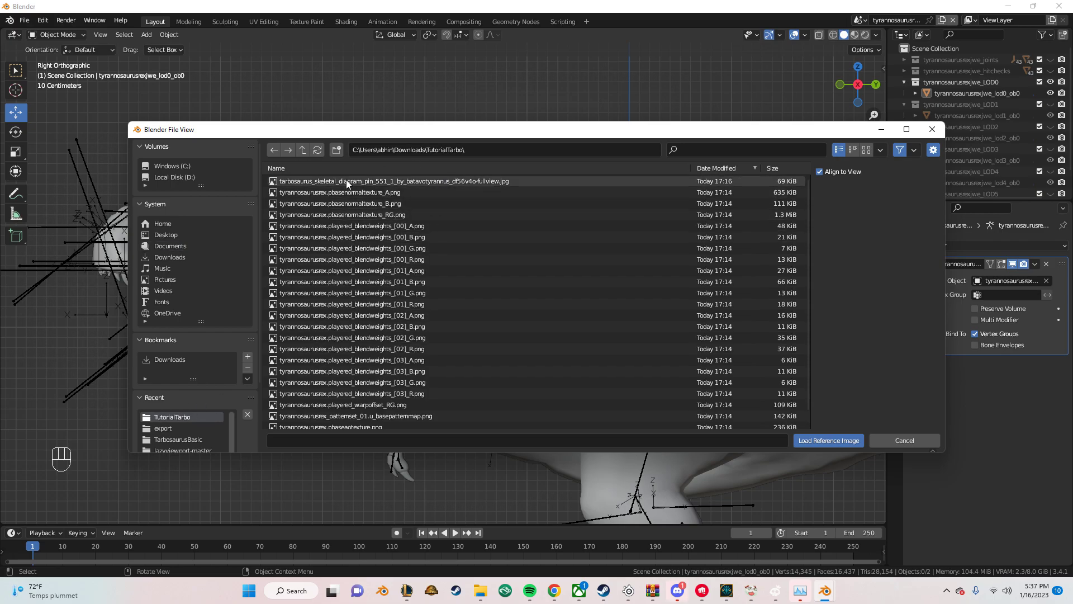
scroll(down, 3)
drag(519, 327, 461, 153)
key(s)
click(501, 303)
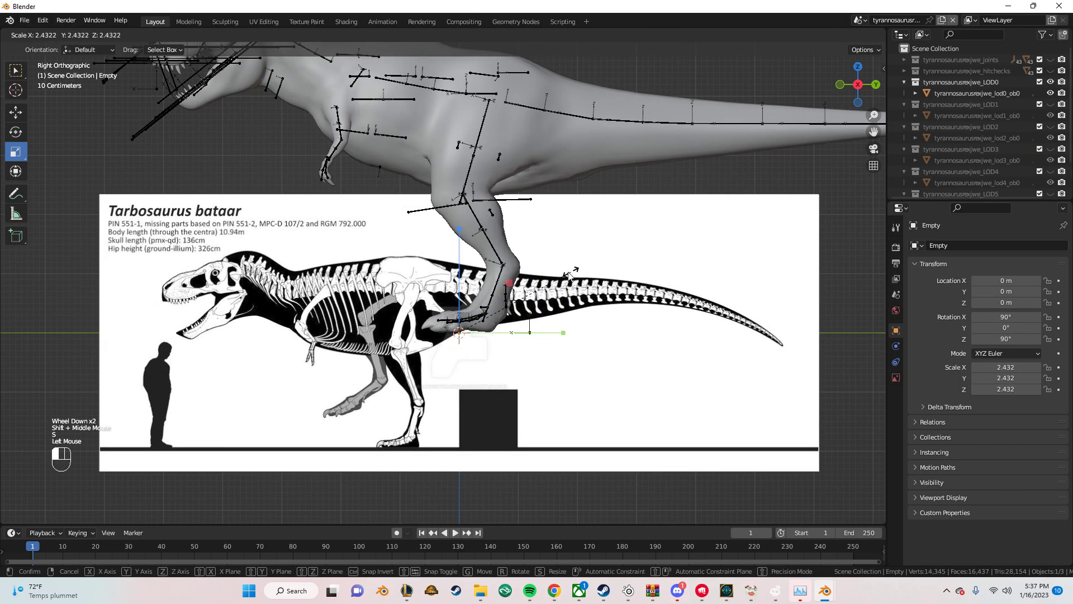
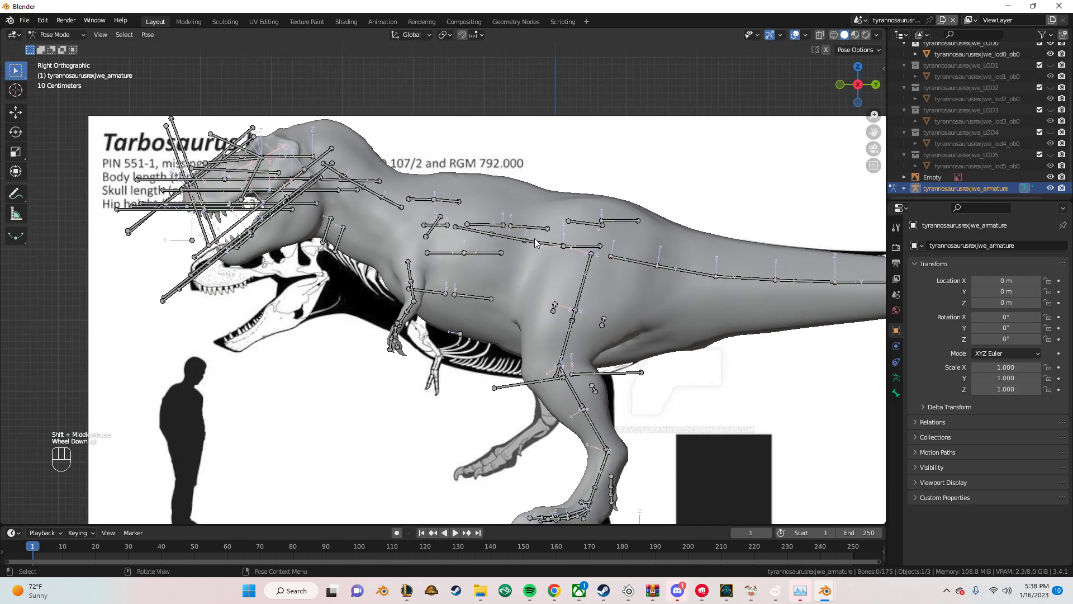
Step: Rotate a spine bone and a neck bone so the neck bends down toward the reference
click(538, 242)
key(r)
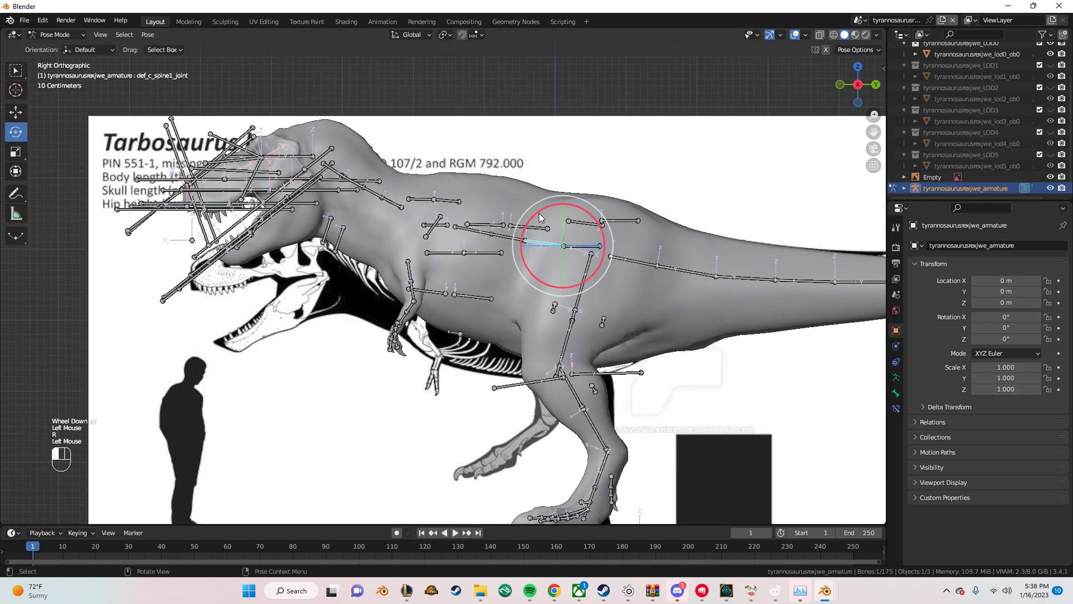
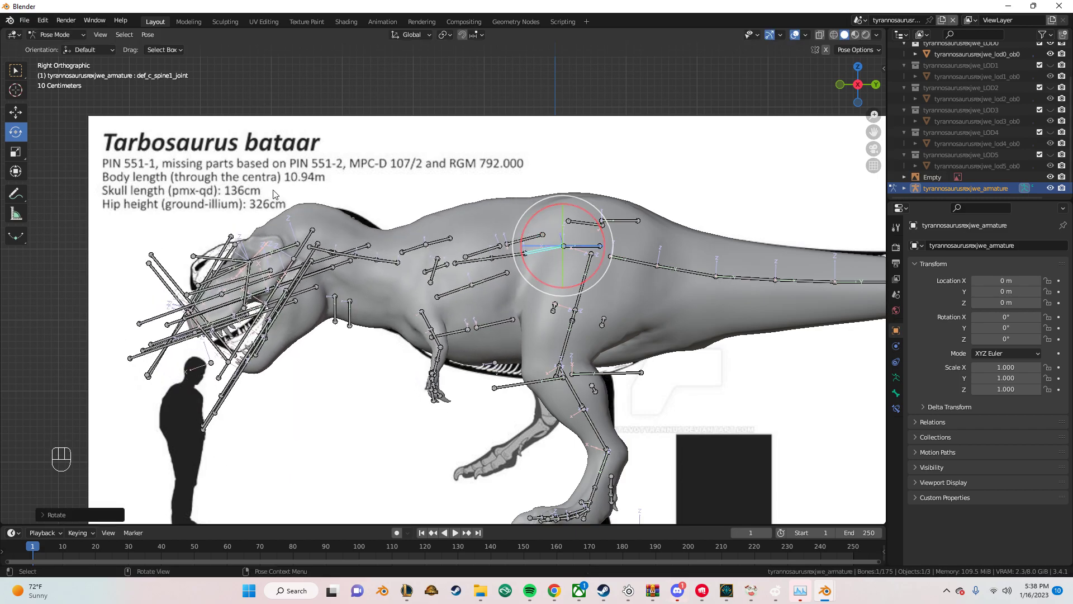
click(292, 249)
drag(273, 214, 281, 202)
Step: Rotate the head bone downward to match the skeleton, then select the body mesh
middle_click(464, 225)
drag(317, 187, 456, 195)
scroll(down, 3)
middle_click(342, 267)
drag(313, 227, 422, 273)
scroll(up, 3)
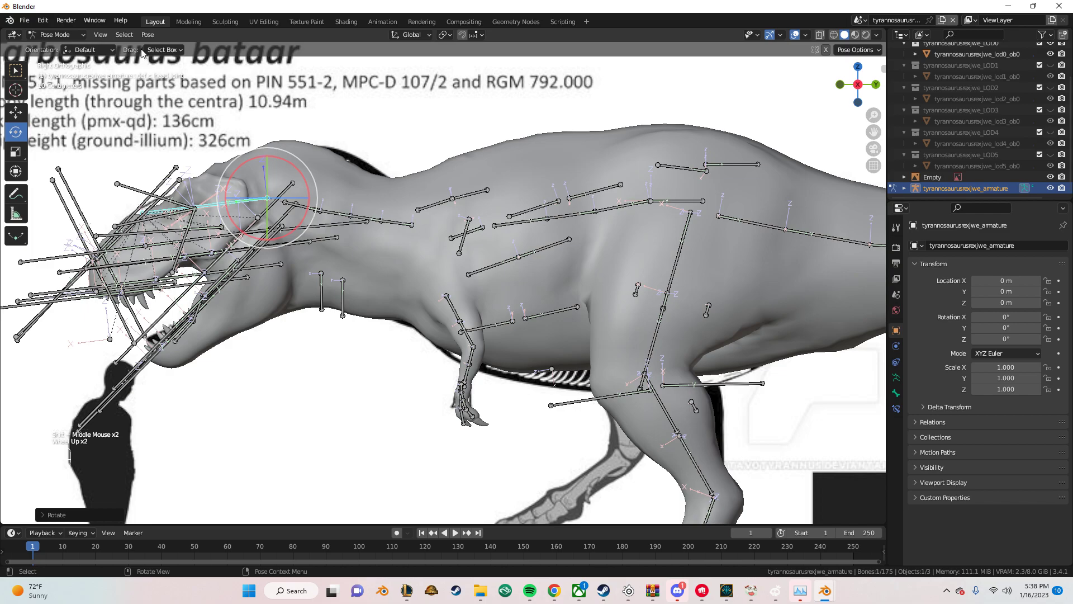
click(66, 42)
Step: Set the reference image Depth to Front and enable Opacity so the skeleton shows over the body
click(372, 173)
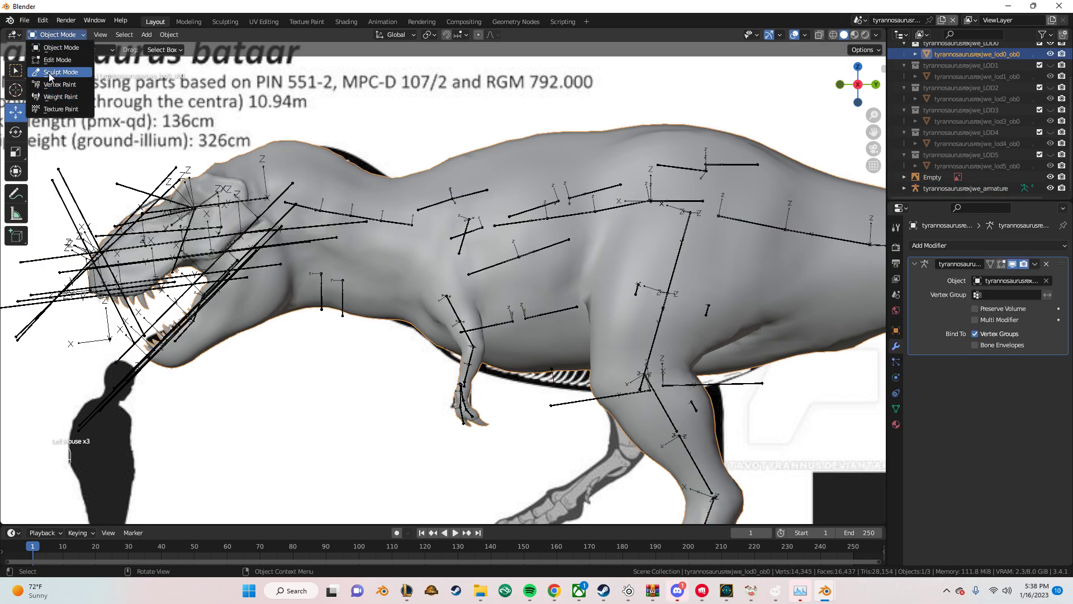
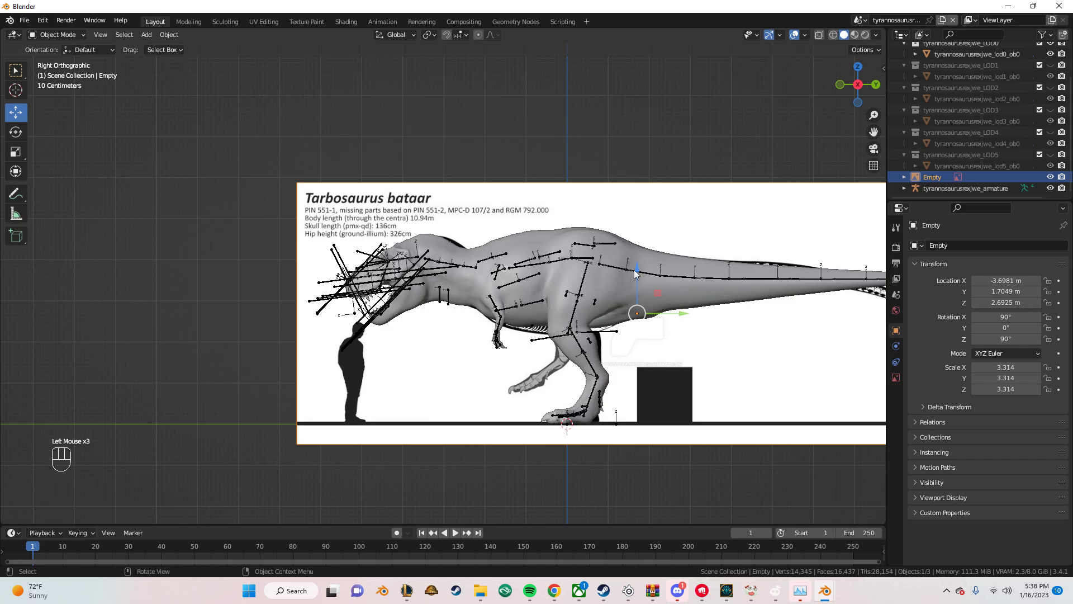
click(900, 381)
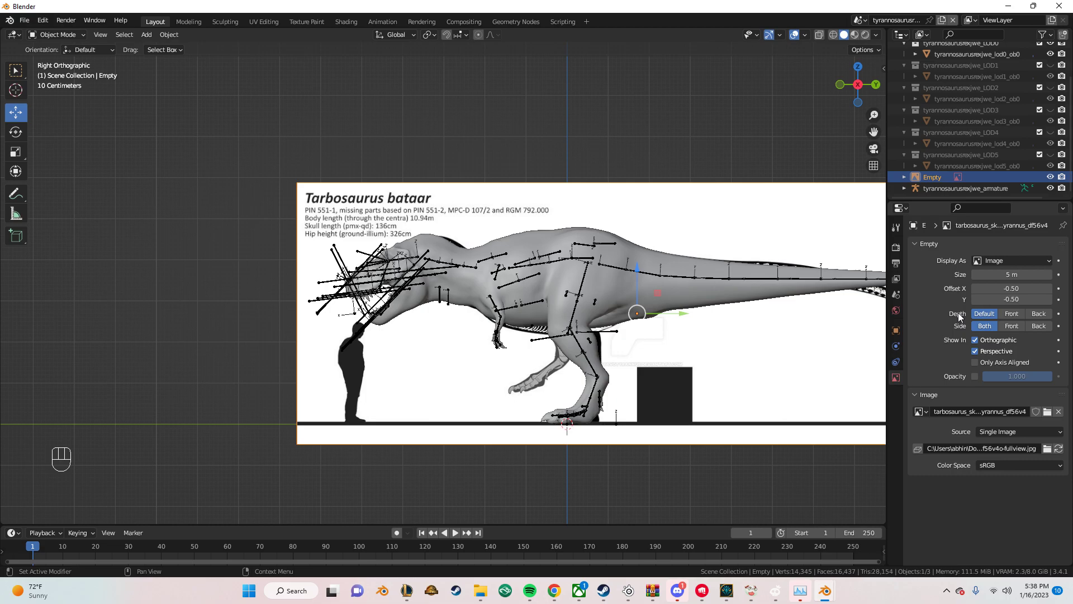
click(1012, 314)
click(980, 379)
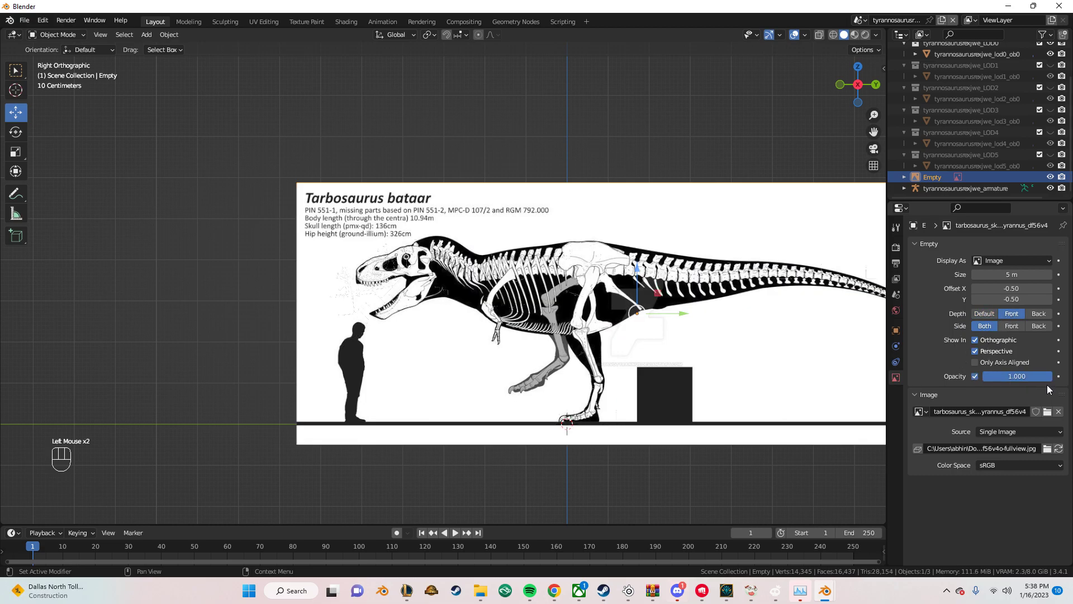
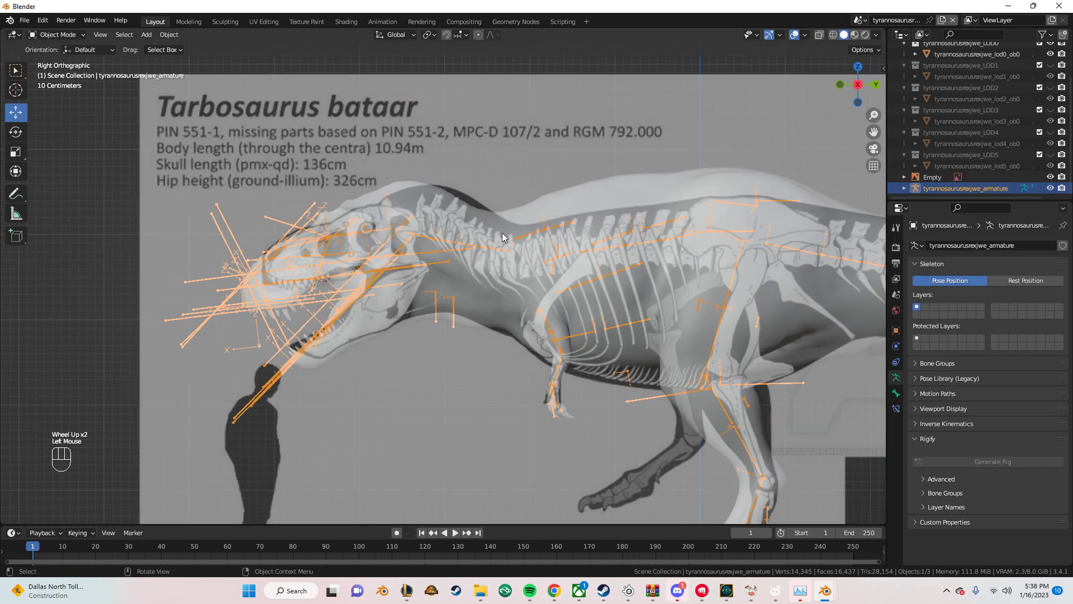
Step: Select in the viewport and reframe the view around the whole dinosaur
click(456, 216)
drag(471, 221, 541, 212)
click(595, 158)
drag(627, 255, 386, 215)
scroll(down, 3)
drag(584, 321, 487, 287)
drag(487, 287, 472, 266)
Step: Rescale the reference image with S and reposition it with G over the T. rex
key(s)
click(470, 249)
drag(472, 249, 473, 249)
key(g)
drag(428, 225, 421, 213)
drag(461, 258, 452, 255)
click(225, 207)
Step: Enter Pose Mode on the armature and select a neck bone to rotate toward the reference skull
key(Tab)
key(Tab)
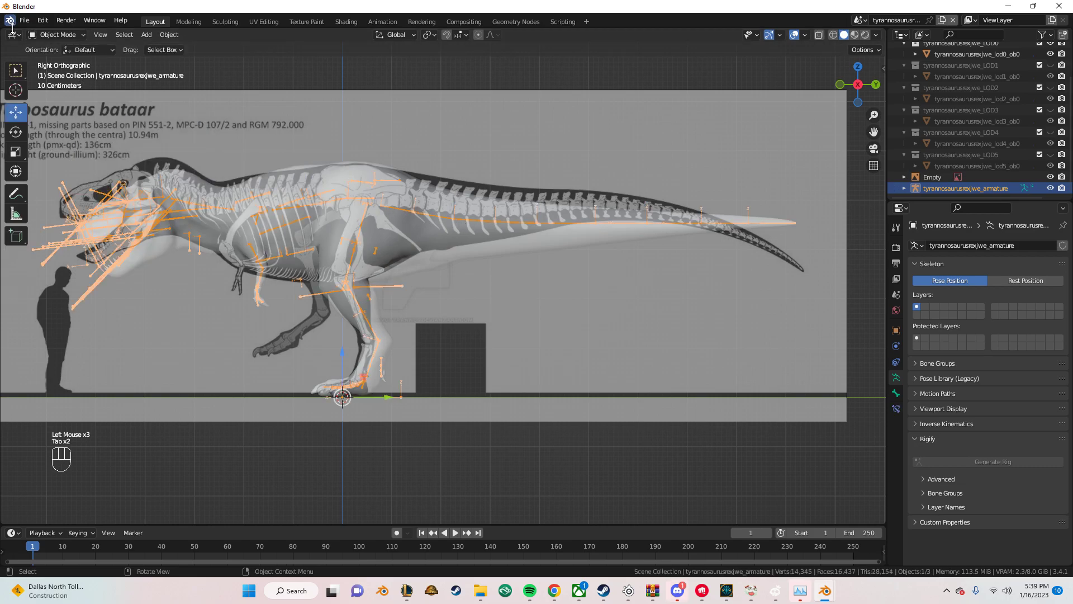
drag(39, 39, 54, 80)
drag(179, 153, 412, 241)
scroll(up, 3)
click(408, 275)
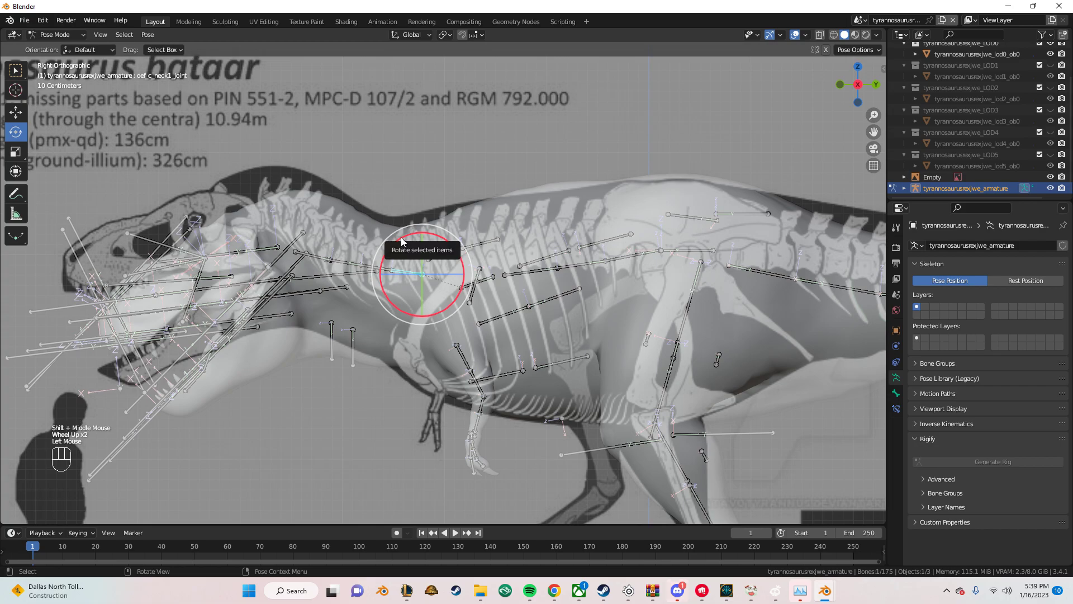
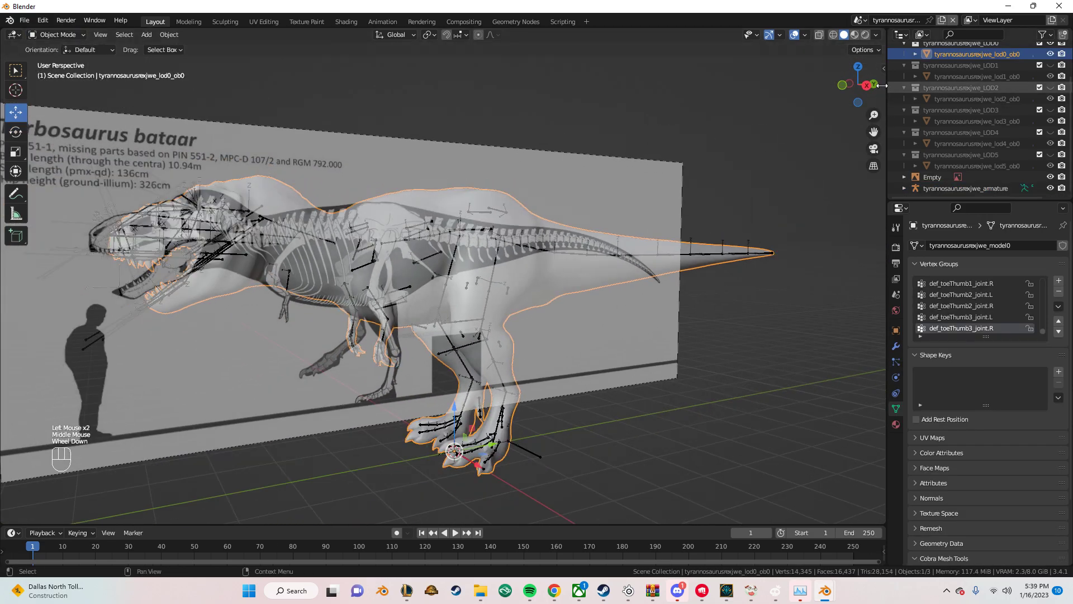
Step: Sculpt the LOD0 head and jaw toward the Tarbosaurus reference skull outline
click(869, 91)
drag(421, 187, 491, 237)
scroll(up, 3)
drag(309, 210, 417, 236)
drag(68, 38, 57, 77)
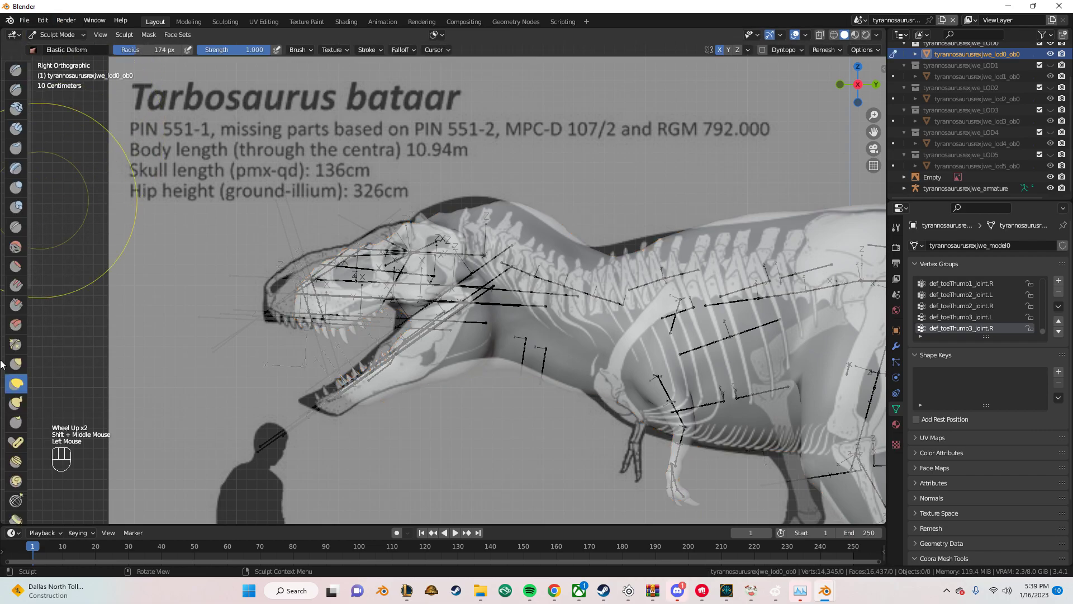
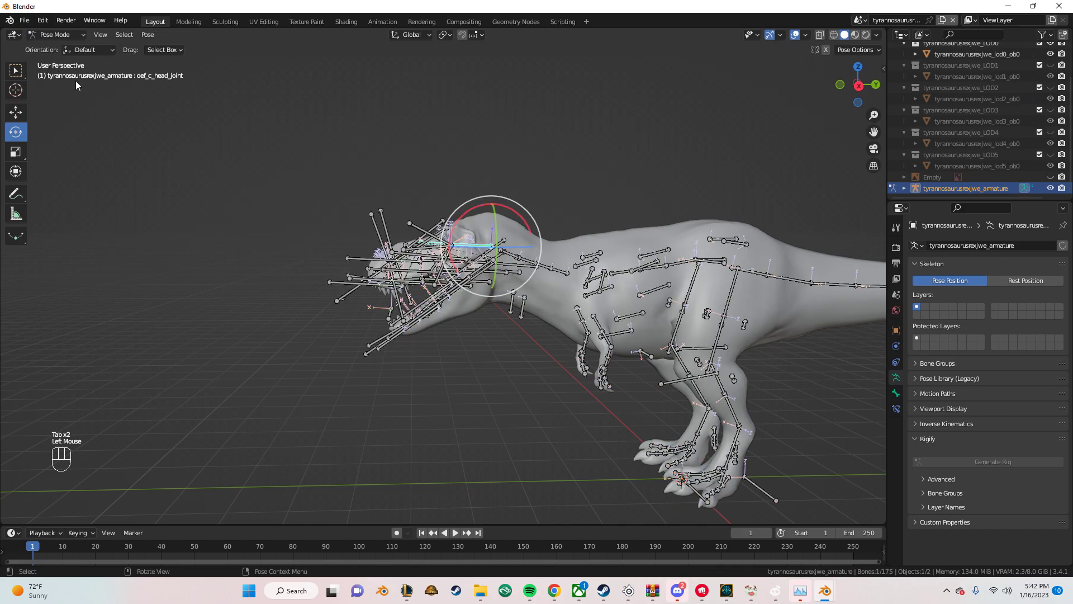
Step: Select all armature bones and clear their transforms back to the default pose
drag(568, 265, 366, 234)
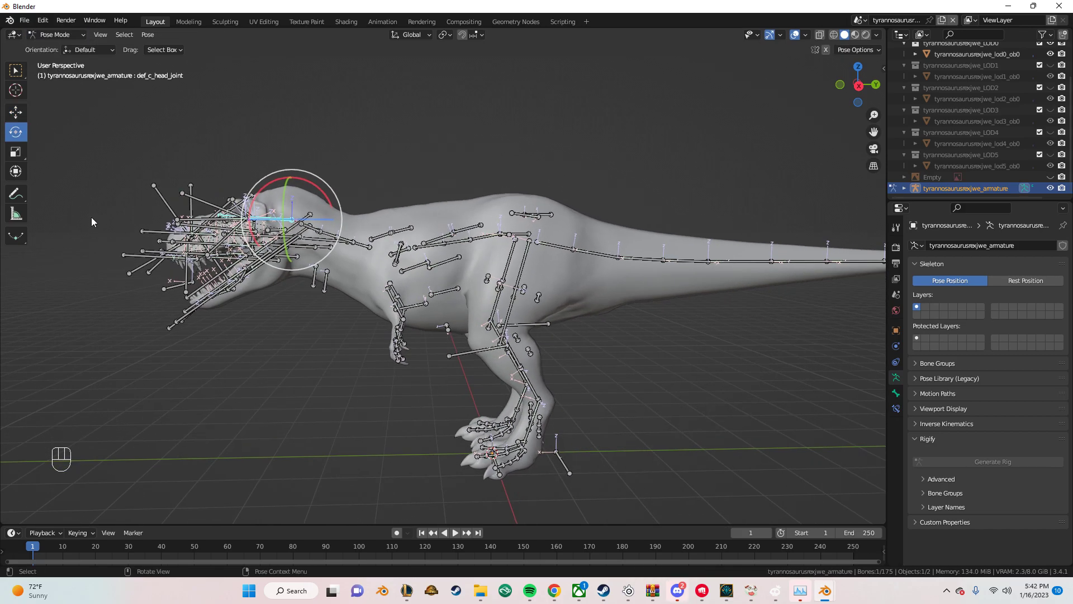
key(a)
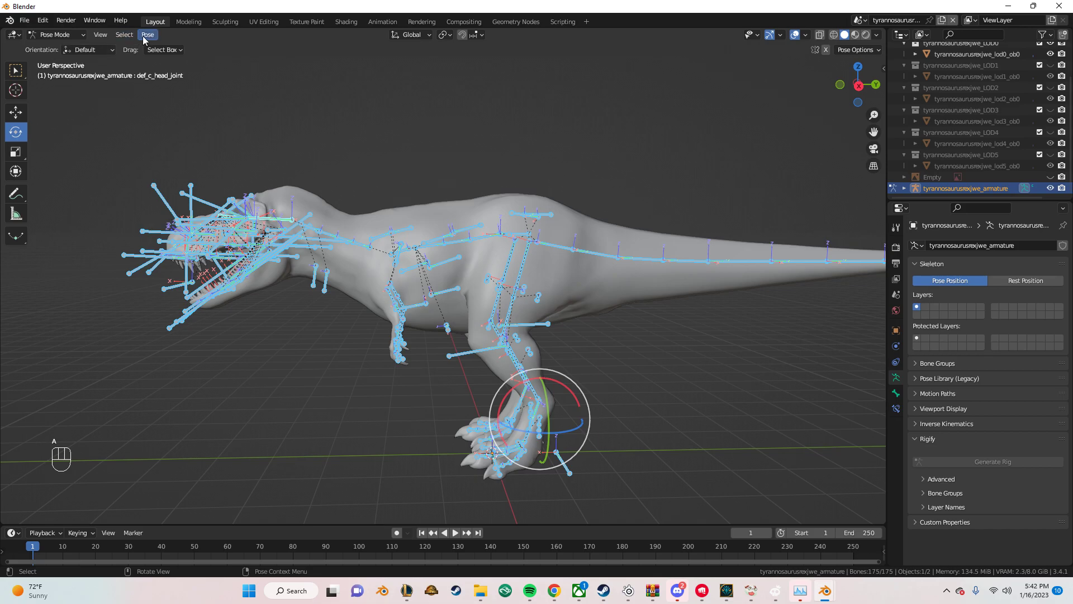
drag(144, 39, 285, 59)
click(861, 92)
drag(276, 215, 424, 266)
scroll(up, 3)
Step: Frame the head in side view, select the armature and enter Edit Mode on its bones
drag(409, 178, 455, 251)
scroll(up, 3)
drag(50, 40, 56, 50)
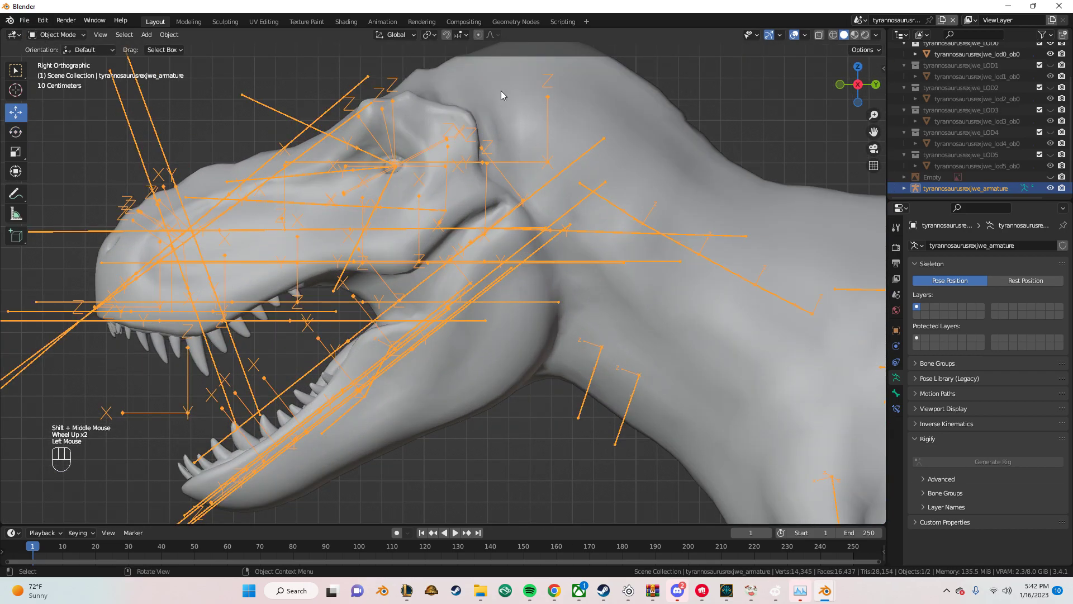
click(498, 94)
scroll(down, 3)
click(446, 201)
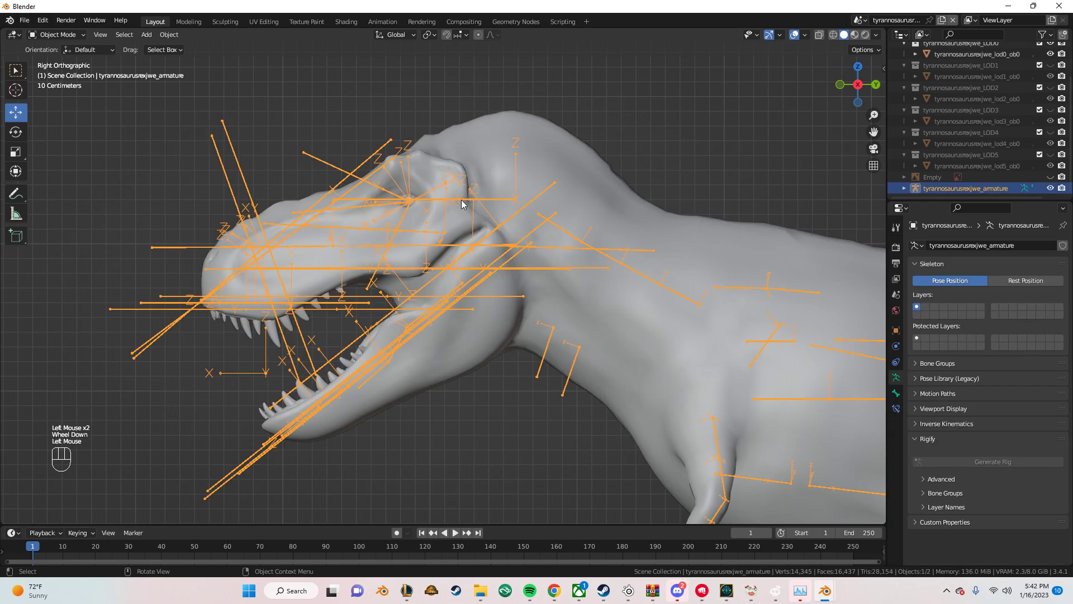
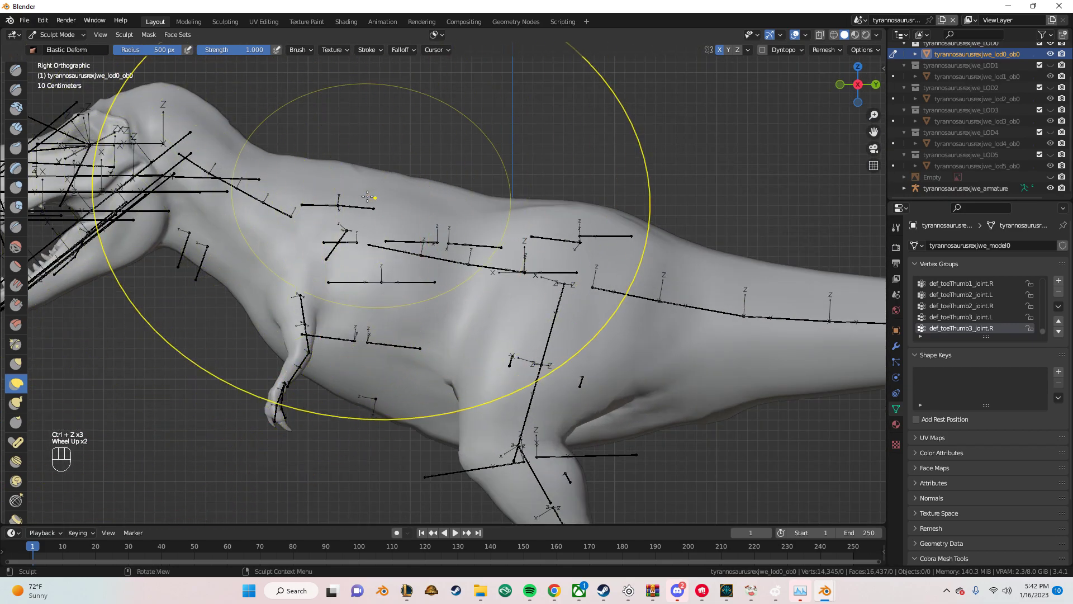
Step: Reshape the neck and shoulder with Elastic Deform, then return to Object Mode with textured shading
drag(68, 39, 65, 53)
key(z)
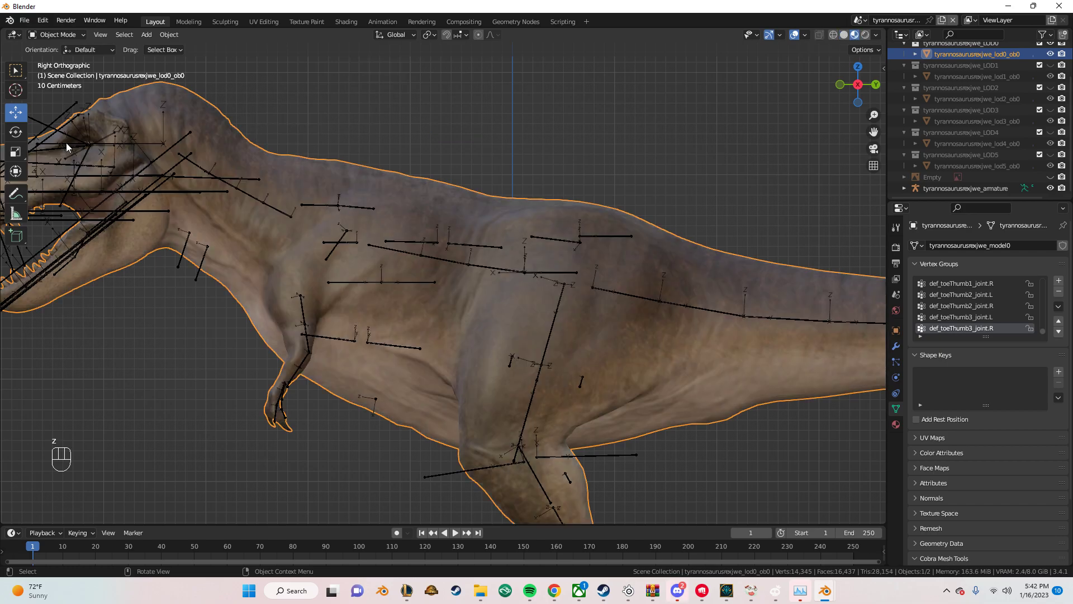
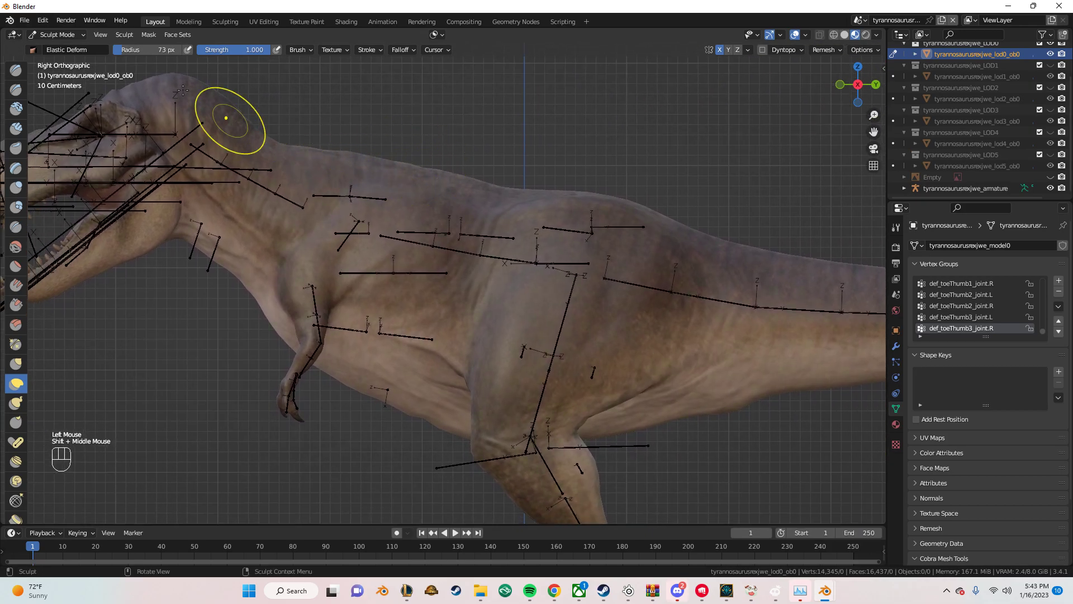
Step: Create LODs via Cobra Mesh Tools and start the MS2 export to the TutorialTarbo folder
drag(71, 34, 64, 49)
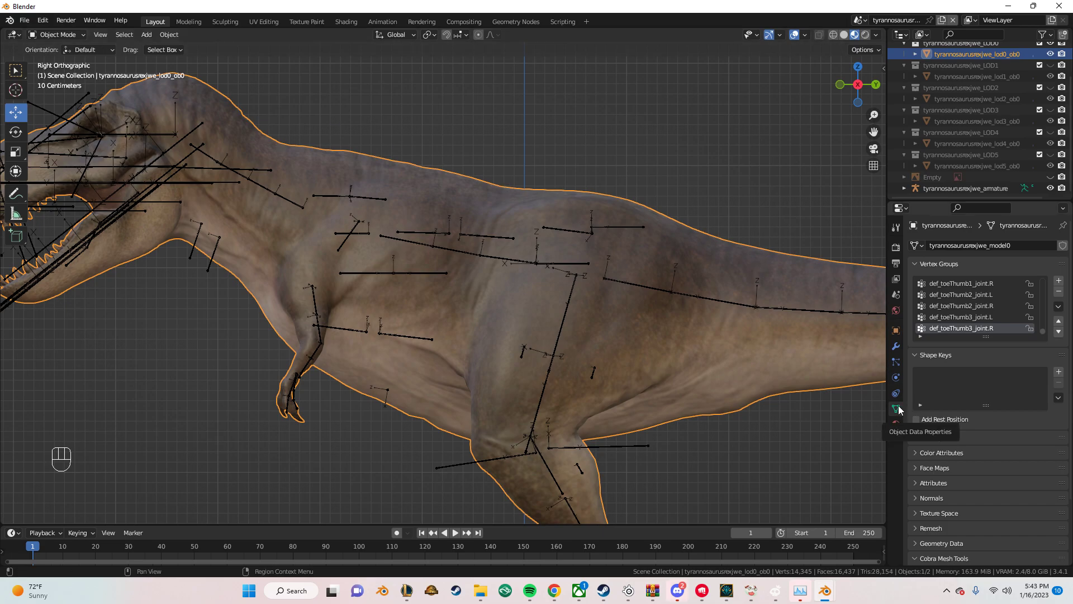
scroll(down, 3)
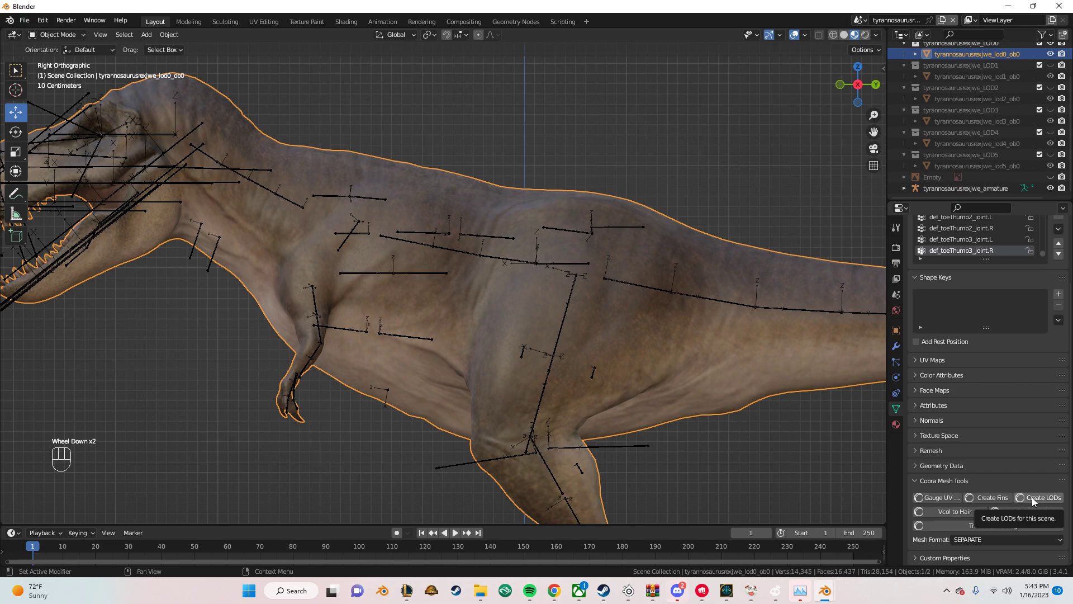
click(991, 60)
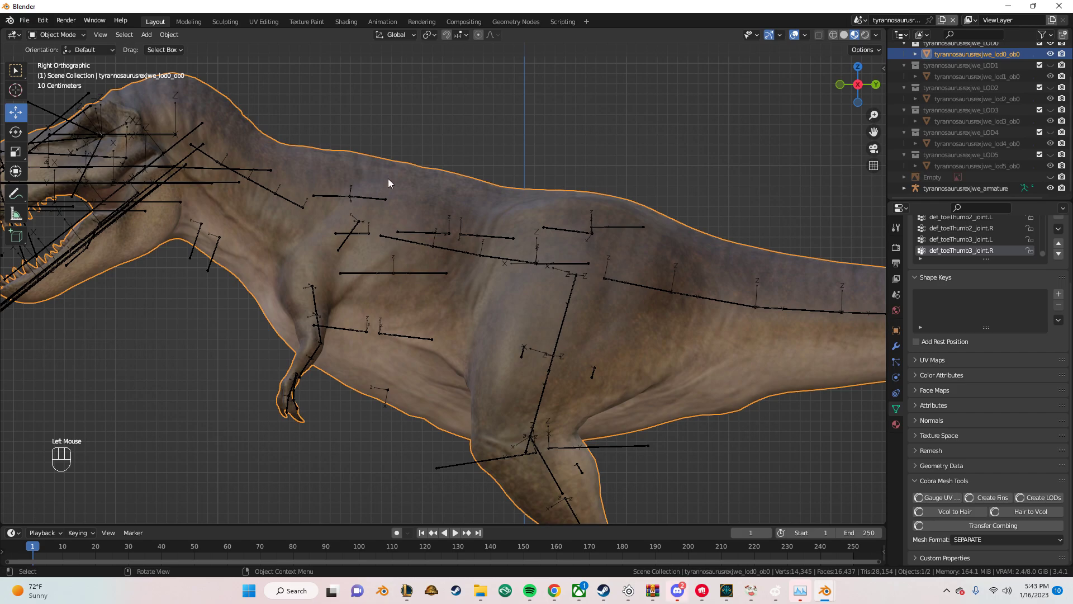
click(405, 176)
Step: Finish the MS2 export and load the T. rex airlift straps .blend file
drag(1030, 505, 338, 289)
scroll(down, 3)
drag(23, 24, 151, 357)
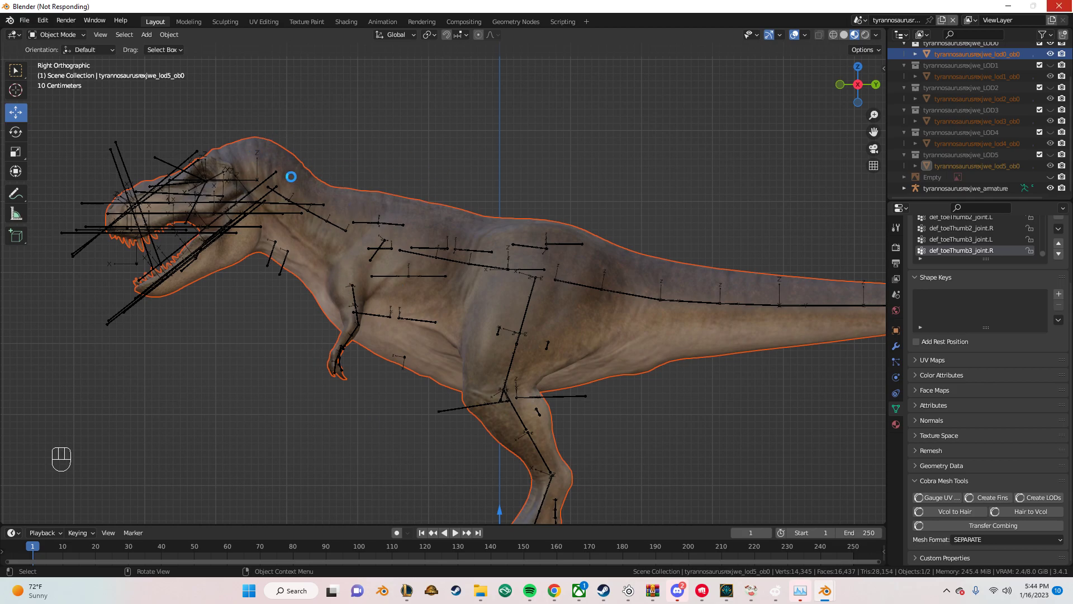
drag(315, 239, 357, 265)
drag(377, 279, 393, 292)
Step: Inspect the airlift straps model in the viewport with the Main Mod Kit folder open
scroll(up, 3)
click(387, 237)
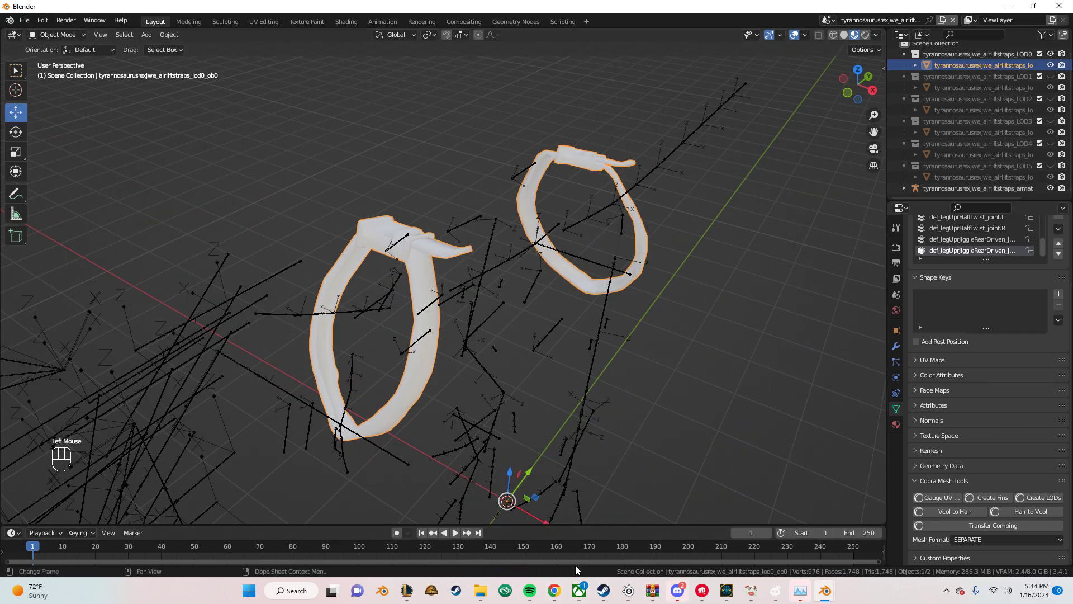
middle_click(416, 374)
middle_click(282, 237)
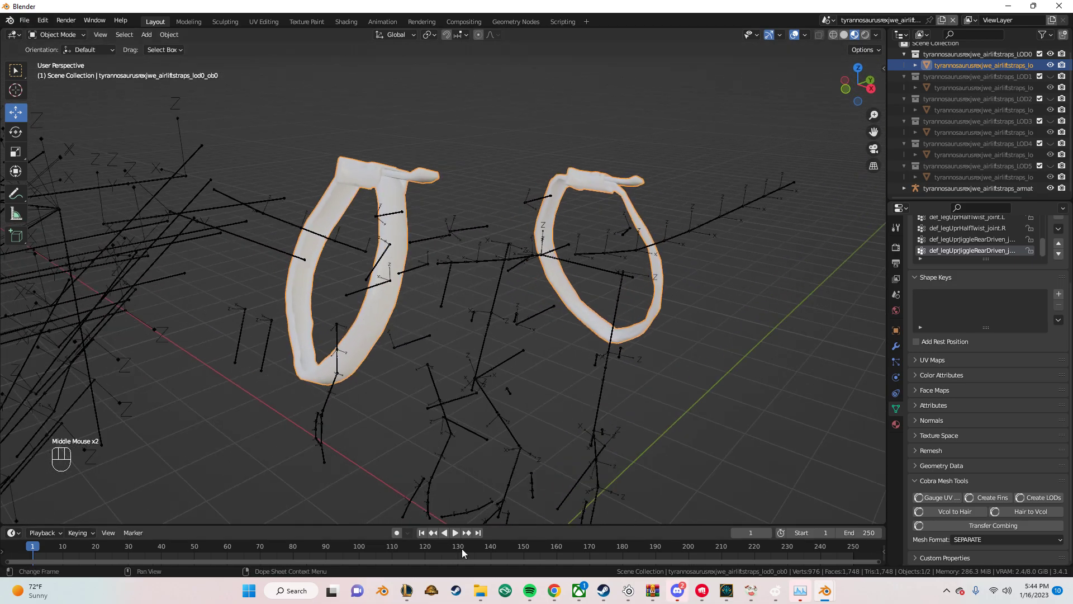